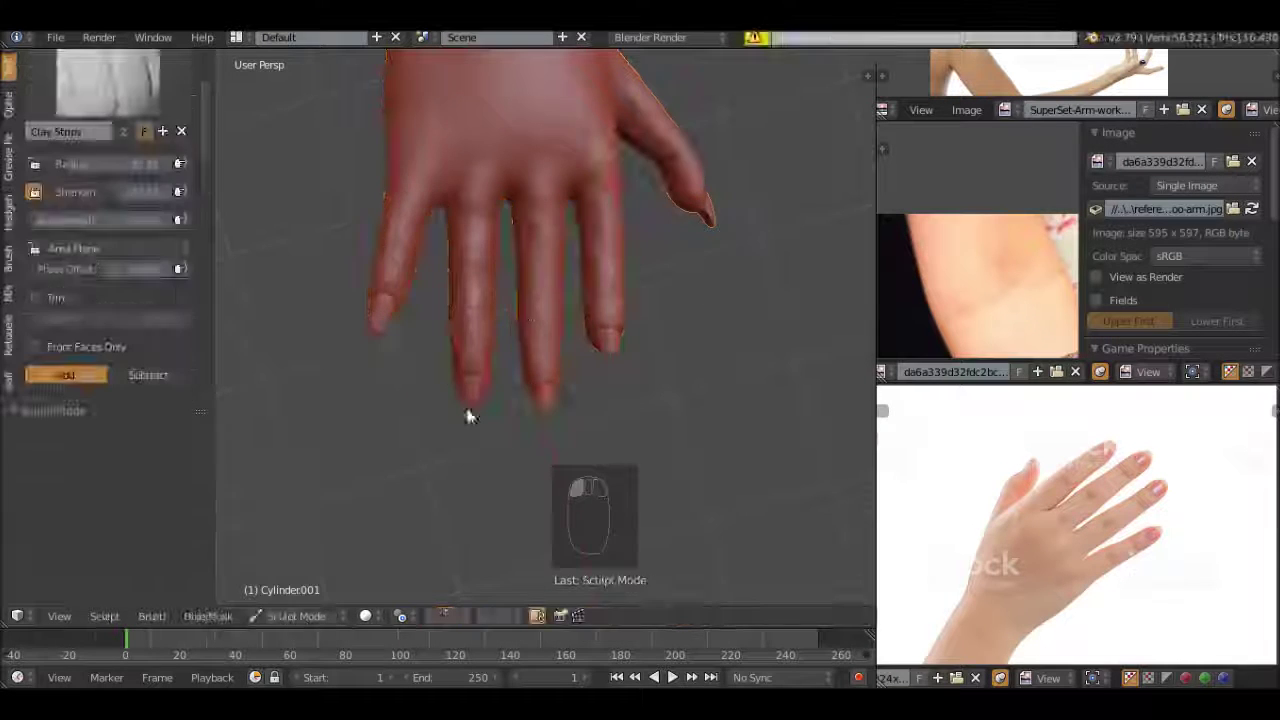
Sculpt along the finger surfaces, dabbing short strokes to rough in their form
{"action": "middle_click", "coordinate": [647, 261]}
{"action": "key", "text": "h"}
{"action": "left_click_drag", "start_coordinate": [509, 358], "coordinate": [553, 333]}
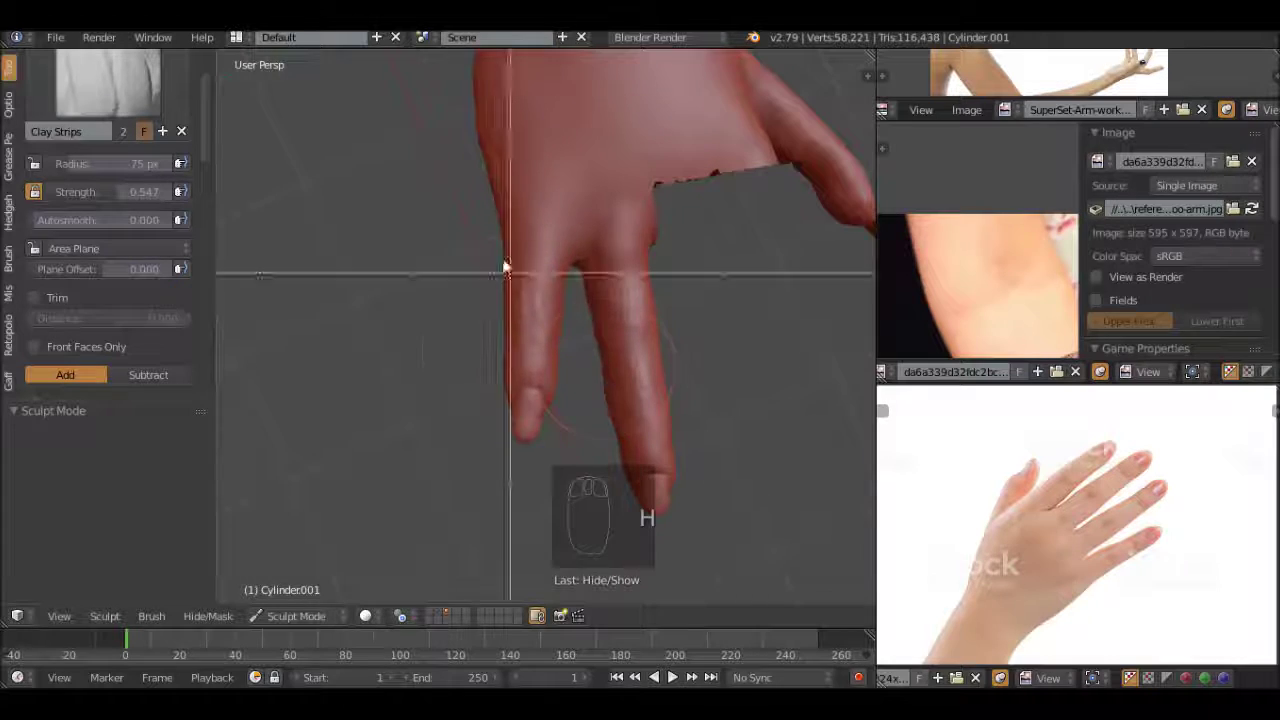
{"action": "key", "text": "h"}
{"action": "left_click_drag", "start_coordinate": [717, 370], "coordinate": [561, 327]}
{"action": "left_click", "coordinate": [413, 248]}
{"action": "middle_click", "coordinate": [608, 366]}
{"action": "key", "text": "f"}
{"action": "left_click", "coordinate": [577, 308]}
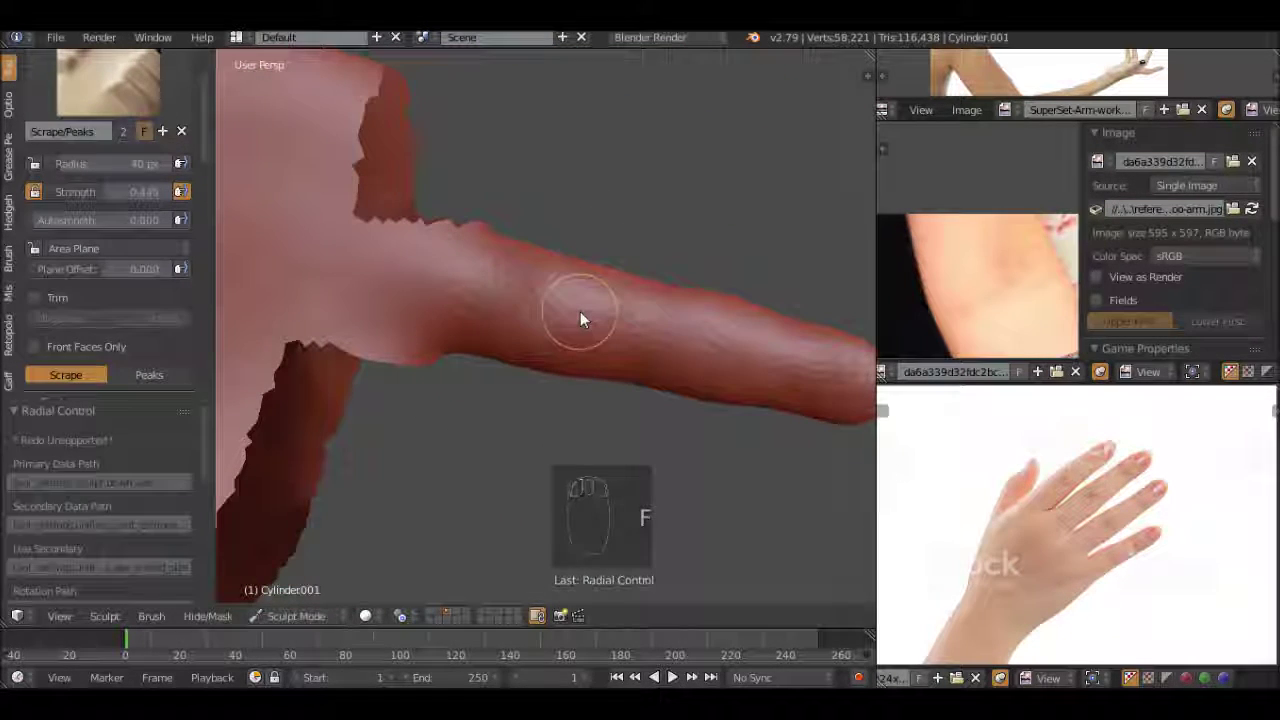
{"action": "left_click", "coordinate": [509, 318]}
{"action": "left_click", "coordinate": [665, 389]}
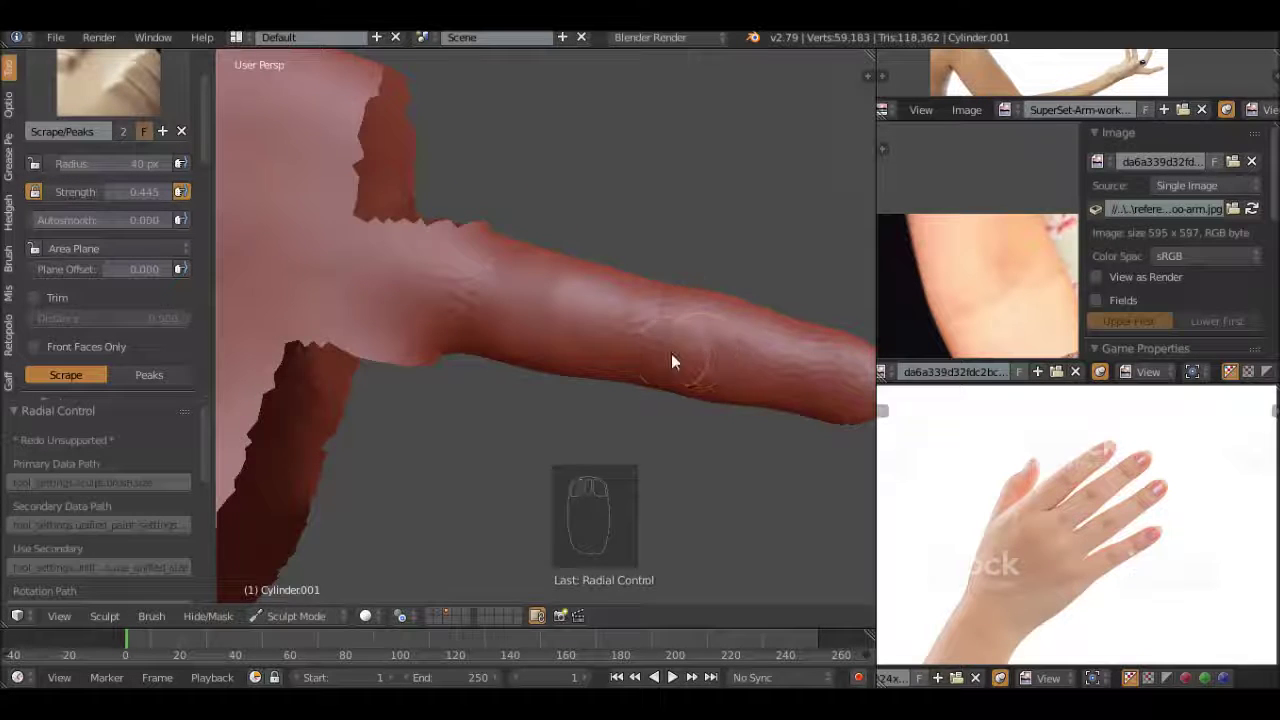
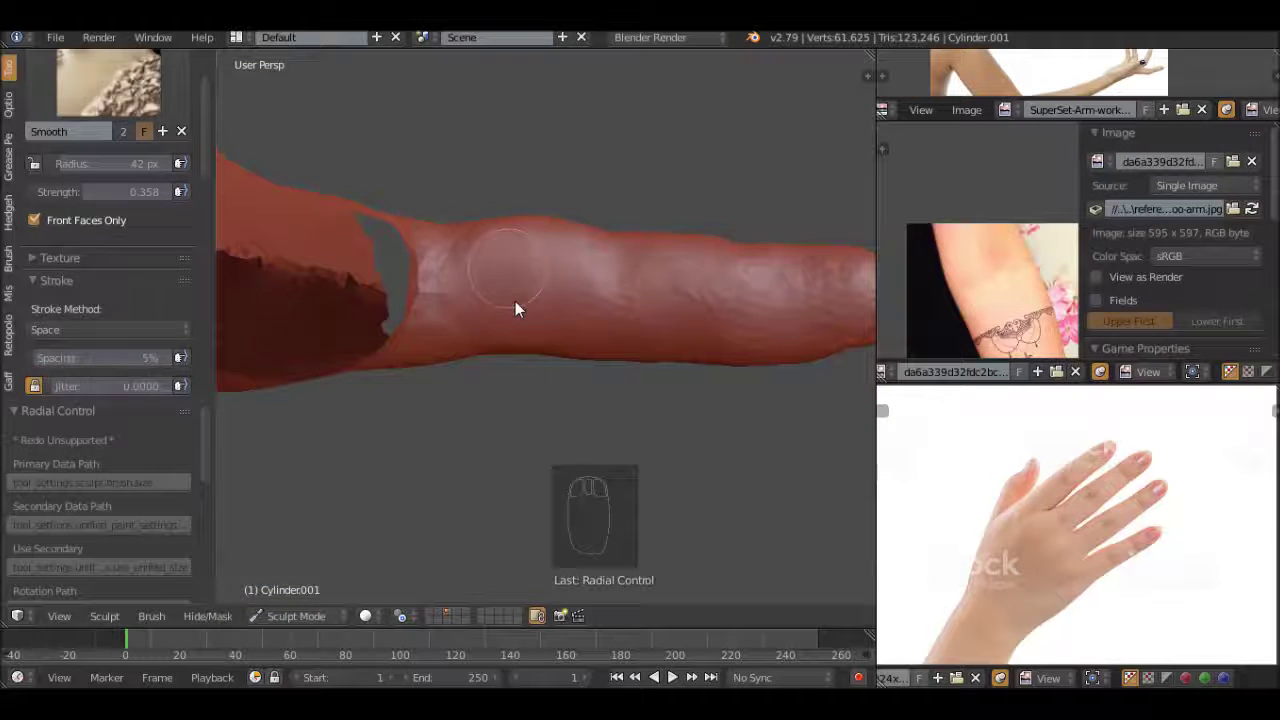
{"action": "left_click", "coordinate": [507, 327]}
{"action": "left_click", "coordinate": [666, 280]}
{"action": "left_click", "coordinate": [642, 331]}
Build up clay strips along the fingers to fill out their volume and shape
{"action": "left_click_drag", "start_coordinate": [701, 368], "coordinate": [488, 314]}
{"action": "left_click_drag", "start_coordinate": [488, 314], "coordinate": [518, 329]}
{"action": "left_click_drag", "start_coordinate": [474, 394], "coordinate": [459, 360]}
{"action": "left_click", "coordinate": [459, 360]}
{"action": "left_click_drag", "start_coordinate": [522, 309], "coordinate": [210, 259]}
{"action": "left_click", "coordinate": [502, 228]}
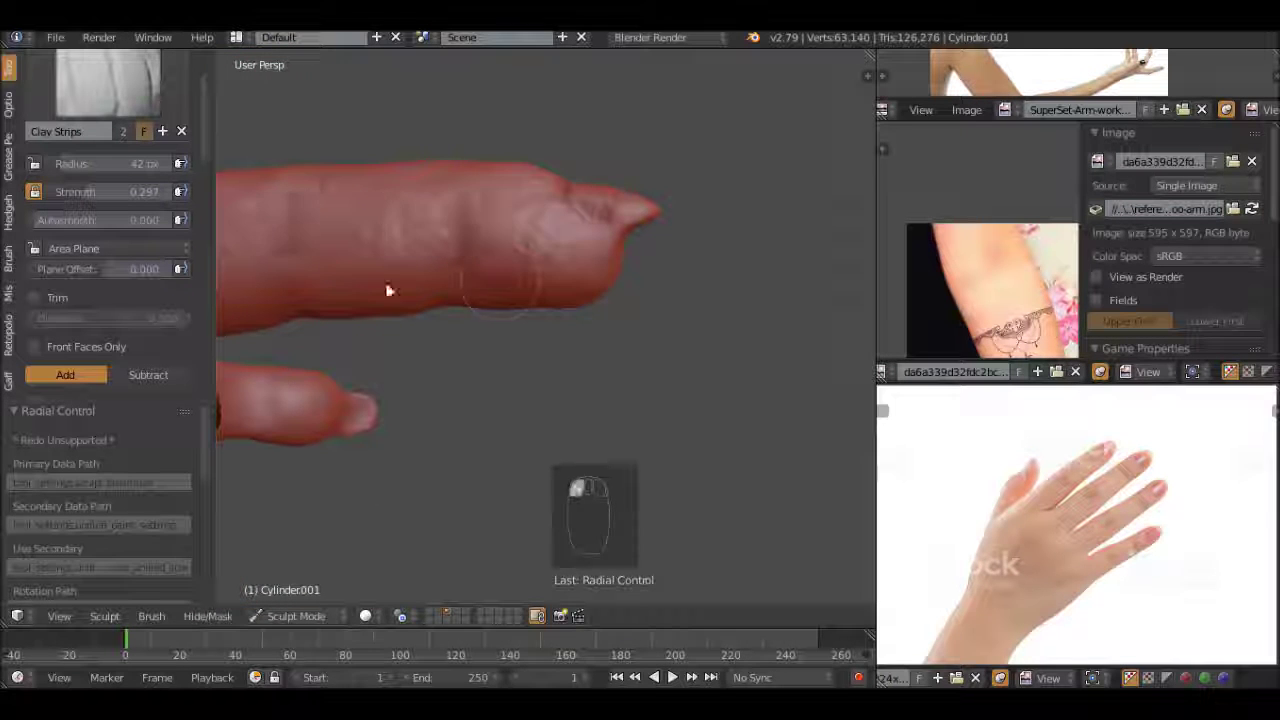
{"action": "left_click_drag", "start_coordinate": [386, 284], "coordinate": [192, 307]}
{"action": "left_click", "coordinate": [427, 273]}
{"action": "left_click", "coordinate": [492, 296]}
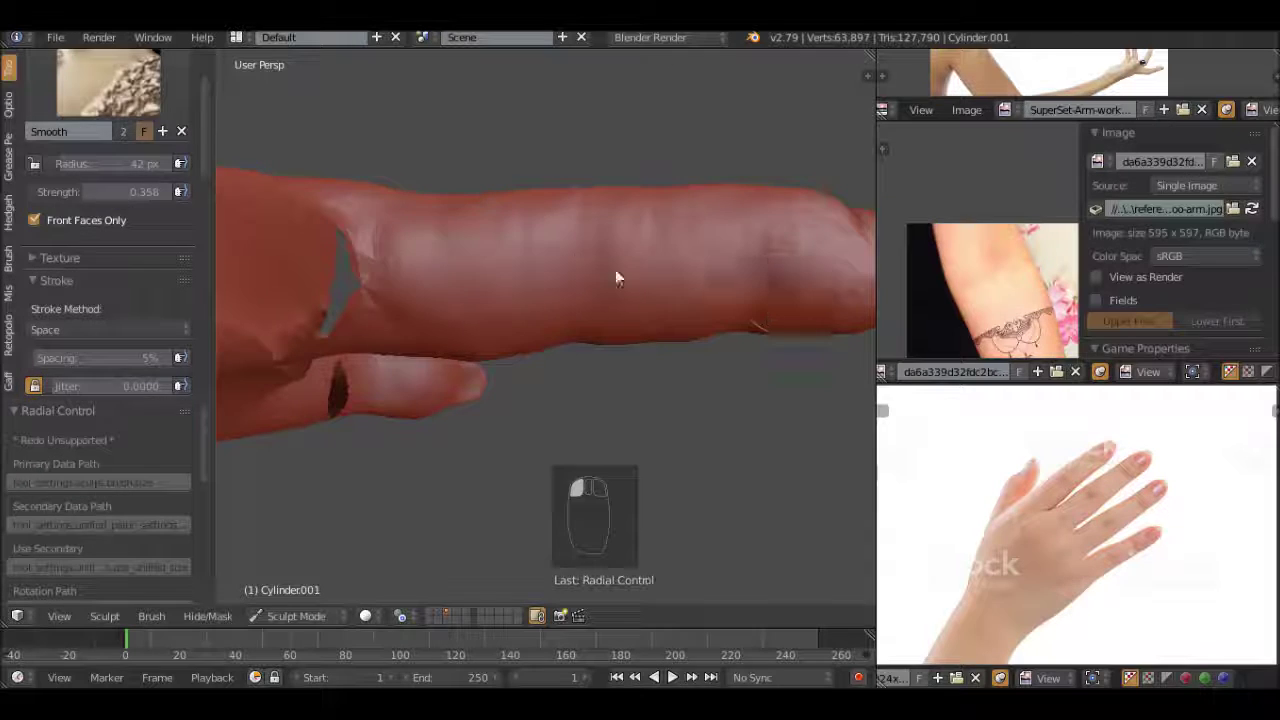
Smooth the finger, hand and forearm surfaces with long Smooth-brush strokes
{"action": "left_click_drag", "start_coordinate": [565, 261], "coordinate": [577, 220]}
{"action": "left_click", "coordinate": [577, 220]}
{"action": "middle_click", "coordinate": [695, 329]}
{"action": "scroll", "scroll_direction": "up", "scroll_amount": 3}
{"action": "scroll", "scroll_direction": "down", "scroll_amount": 3}
{"action": "left_click_drag", "start_coordinate": [705, 345], "coordinate": [515, 349]}
{"action": "left_click_drag", "start_coordinate": [334, 245], "coordinate": [588, 267]}
{"action": "left_click", "coordinate": [513, 241]}
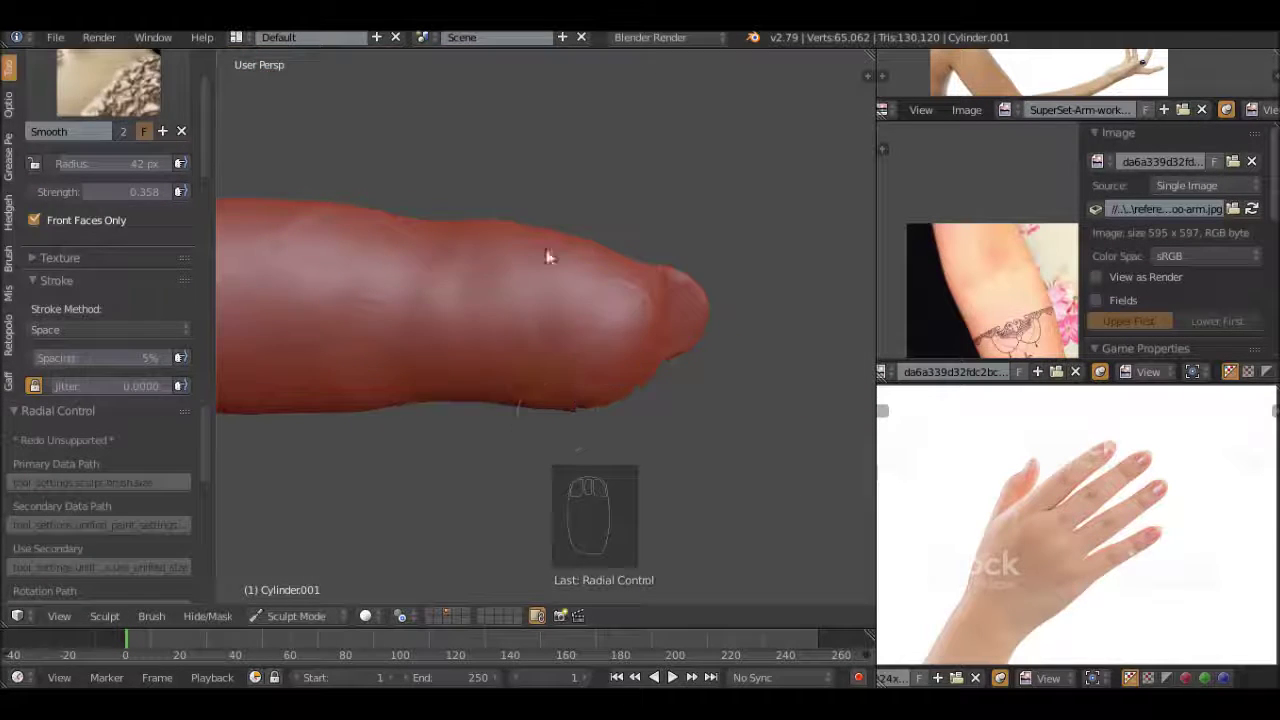
{"action": "left_click_drag", "start_coordinate": [565, 325], "coordinate": [535, 262]}
{"action": "left_click", "coordinate": [152, 107]}
{"action": "middle_click", "coordinate": [597, 265]}
{"action": "left_click_drag", "start_coordinate": [341, 263], "coordinate": [744, 404]}
{"action": "left_click_drag", "start_coordinate": [744, 404], "coordinate": [696, 281]}
Begin carving a crease into the fingertip with the Crease brush
{"action": "key", "text": "n"}
{"action": "left_click", "coordinate": [854, 322]}
Add clay to the fingertip, then flatten the knuckle surface with Flatten/Contrast strokes
{"action": "key", "text": "n"}
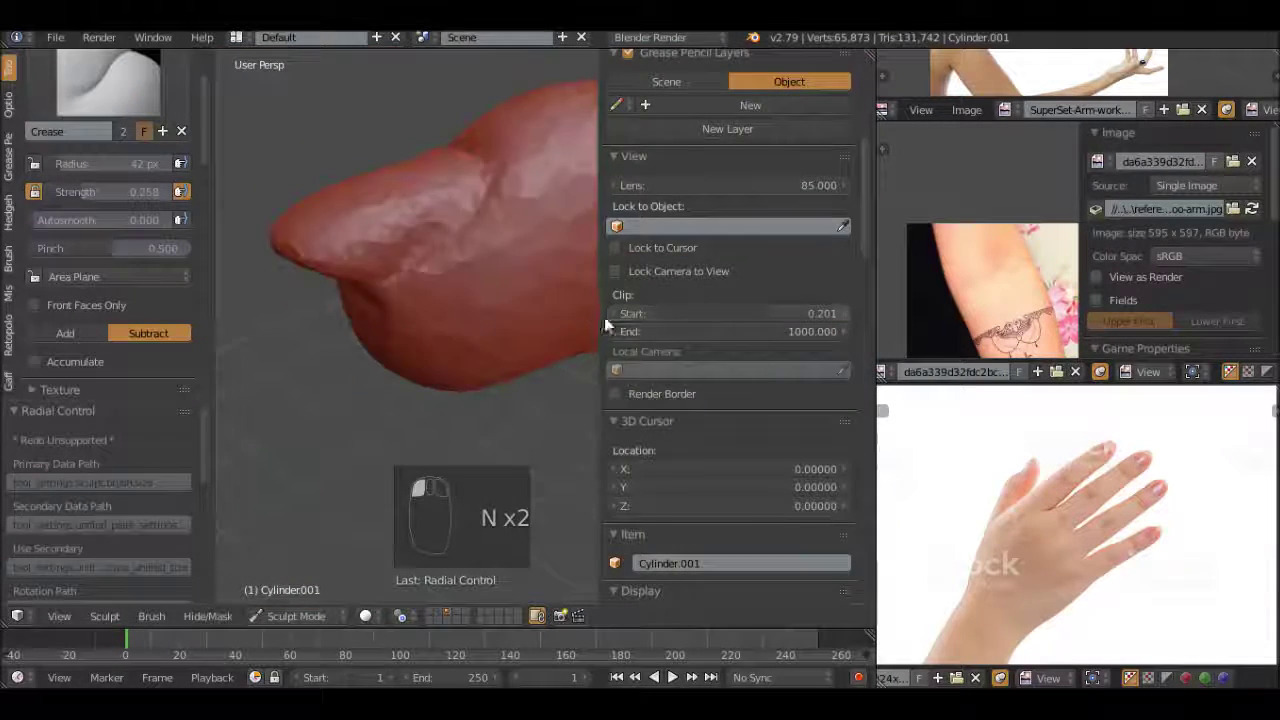
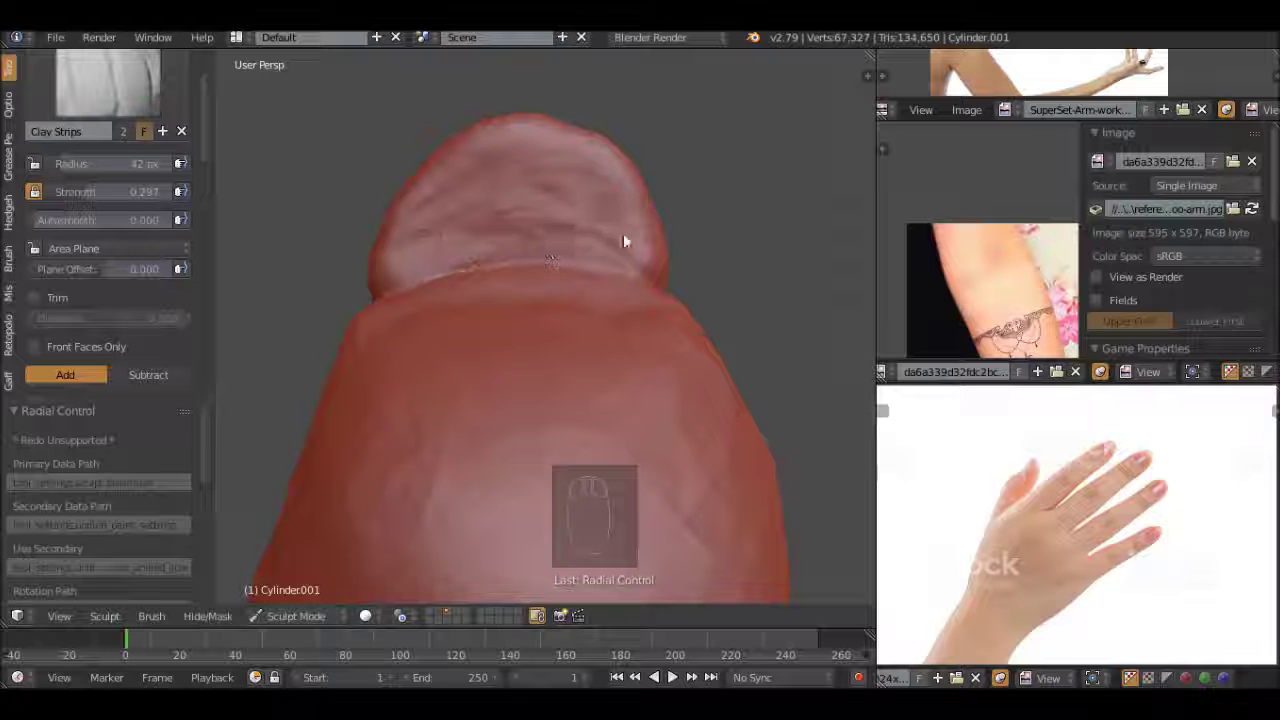
{"action": "left_click_drag", "start_coordinate": [484, 233], "coordinate": [405, 252]}
{"action": "left_click", "coordinate": [395, 274]}
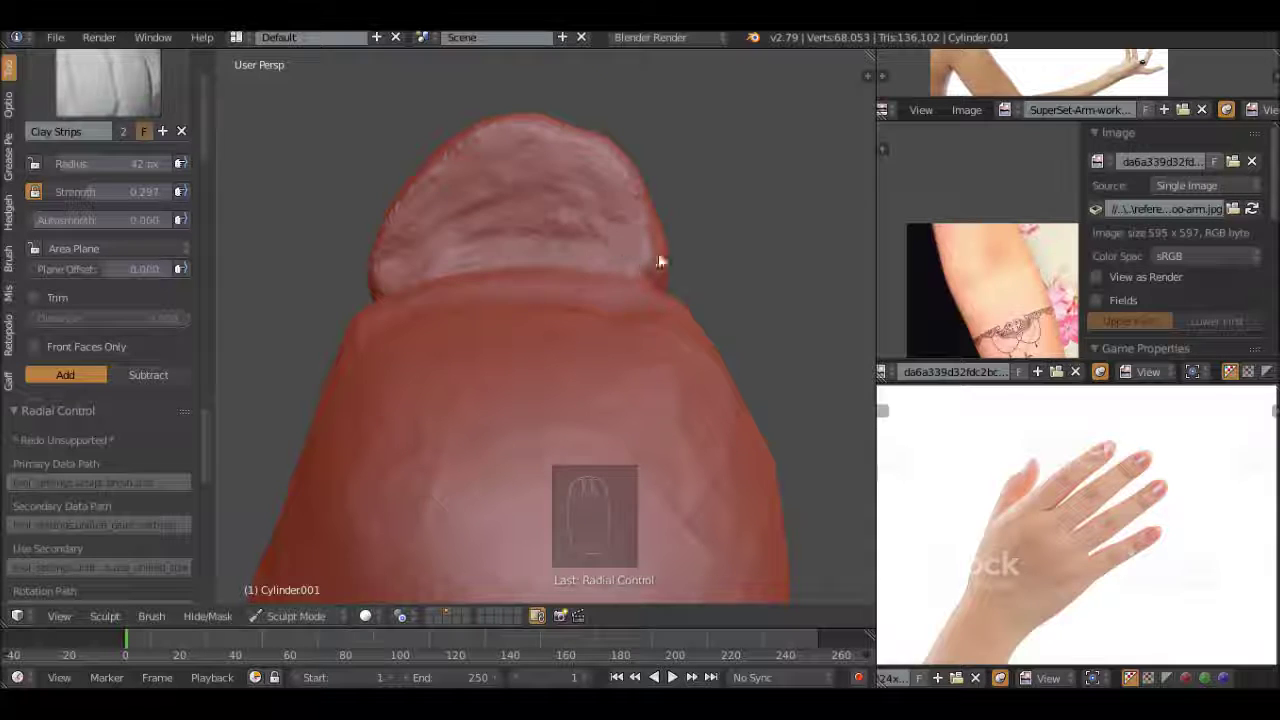
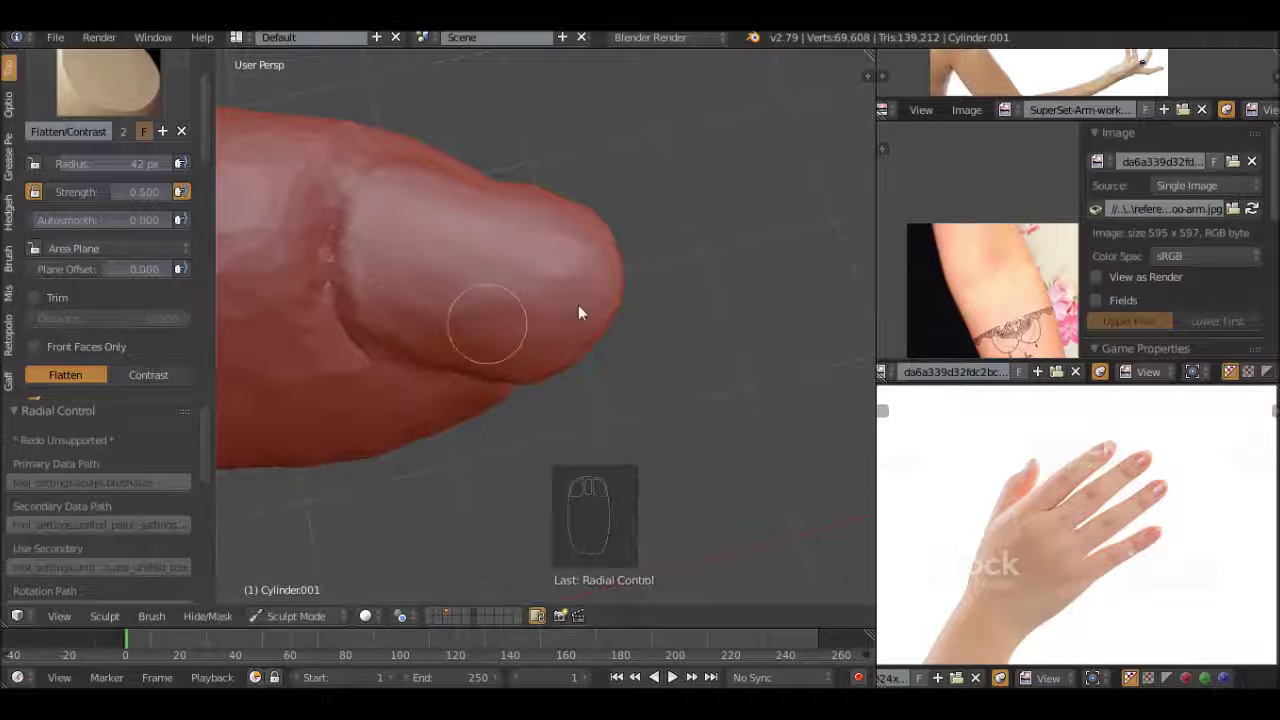
{"action": "left_click_drag", "start_coordinate": [499, 329], "coordinate": [543, 373]}
{"action": "left_click_drag", "start_coordinate": [543, 373], "coordinate": [542, 363]}
{"action": "left_click", "coordinate": [701, 261]}
{"action": "left_click_drag", "start_coordinate": [456, 364], "coordinate": [695, 363]}
{"action": "left_click", "coordinate": [463, 248]}
{"action": "left_click_drag", "start_coordinate": [772, 435], "coordinate": [448, 217]}
{"action": "scroll", "scroll_direction": "up", "scroll_amount": 3}
{"action": "left_click", "coordinate": [530, 189]}
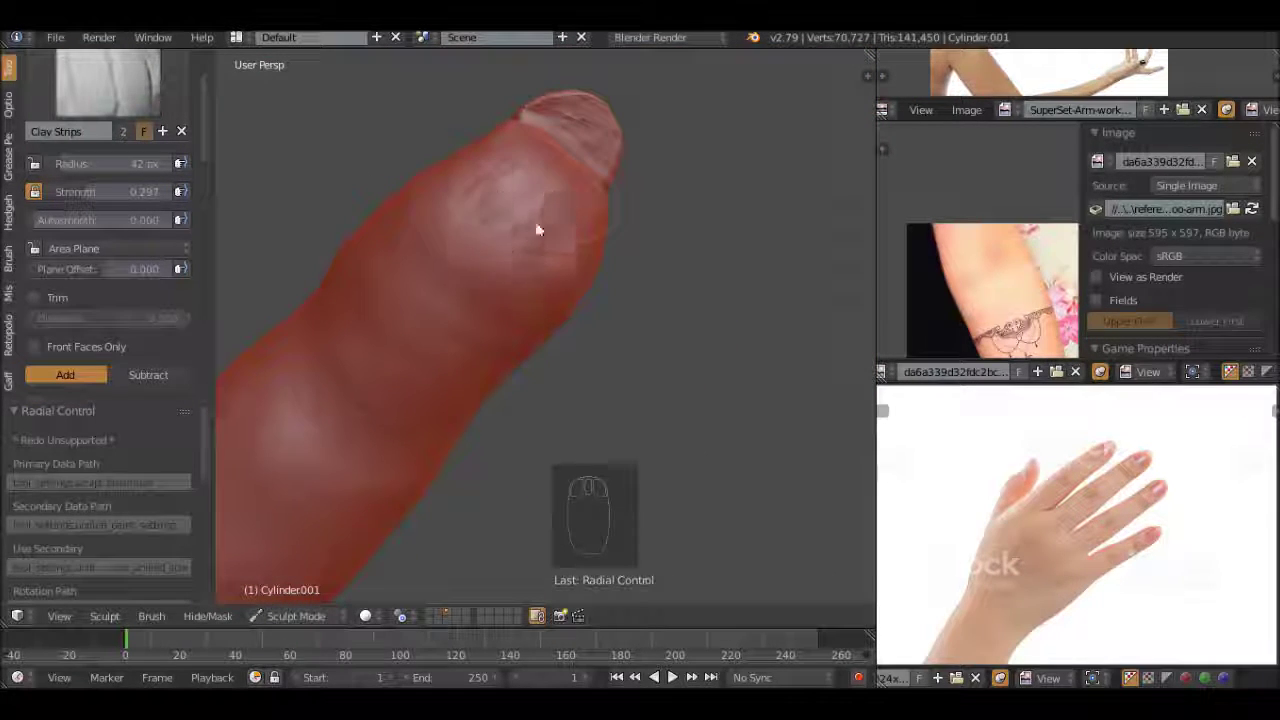
{"action": "scroll", "scroll_direction": "down", "scroll_amount": 3}
Refine the fingertip shape from several angles with short Clay Strips strokes
{"action": "middle_click", "coordinate": [420, 371]}
{"action": "left_click", "coordinate": [442, 356]}
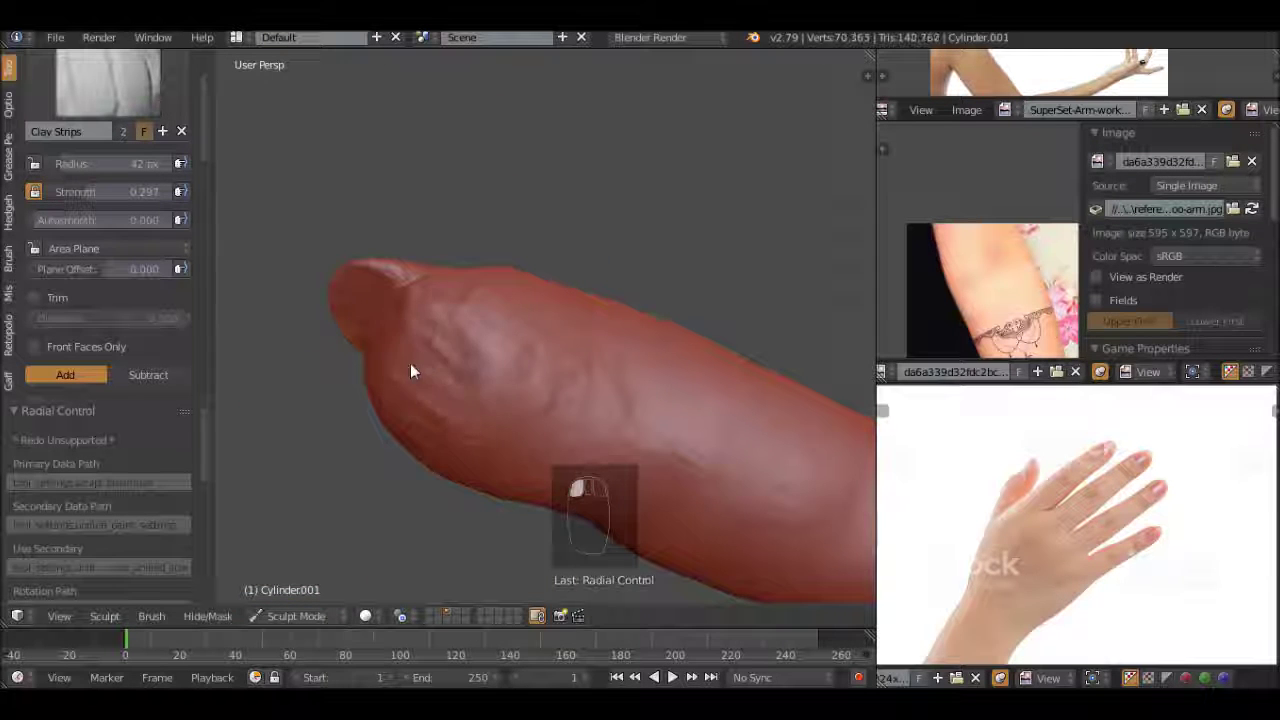
{"action": "left_click_drag", "start_coordinate": [509, 426], "coordinate": [576, 301]}
{"action": "left_click", "coordinate": [584, 286]}
{"action": "middle_click", "coordinate": [452, 307]}
{"action": "left_click_drag", "start_coordinate": [490, 249], "coordinate": [511, 206]}
{"action": "middle_click", "coordinate": [434, 341]}
{"action": "left_click", "coordinate": [530, 338]}
{"action": "left_click", "coordinate": [500, 337]}
{"action": "left_click_drag", "start_coordinate": [523, 377], "coordinate": [517, 361]}
{"action": "left_click", "coordinate": [517, 361]}
Continue reshaping the fingertip to match the reference photos
{"action": "left_click_drag", "start_coordinate": [547, 363], "coordinate": [600, 220]}
{"action": "left_click_drag", "start_coordinate": [636, 253], "coordinate": [654, 319]}
{"action": "left_click_drag", "start_coordinate": [618, 298], "coordinate": [557, 235]}
{"action": "left_click", "coordinate": [570, 230]}
{"action": "left_click_drag", "start_coordinate": [649, 311], "coordinate": [498, 278]}
{"action": "left_click", "coordinate": [515, 220]}
Smooth the finger and begin smoothing along the forearm surface
{"action": "left_click_drag", "start_coordinate": [487, 299], "coordinate": [623, 382]}
{"action": "left_click", "coordinate": [606, 370]}
{"action": "left_click", "coordinate": [555, 369]}
{"action": "left_click_drag", "start_coordinate": [662, 362], "coordinate": [399, 154]}
{"action": "left_click_drag", "start_coordinate": [399, 154], "coordinate": [367, 195]}
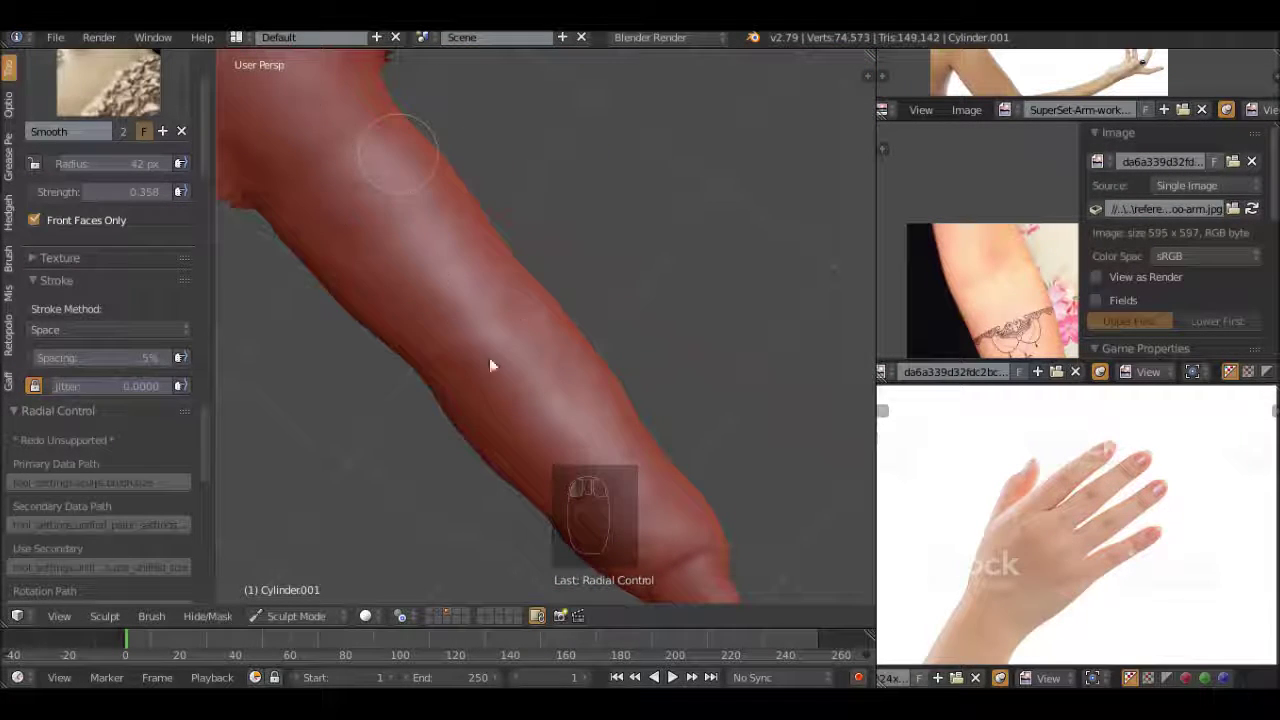
Smooth out the forearm and fingertip surfaces with the Smooth brush
{"action": "left_click_drag", "start_coordinate": [689, 410], "coordinate": [535, 285]}
{"action": "left_click", "coordinate": [548, 253]}
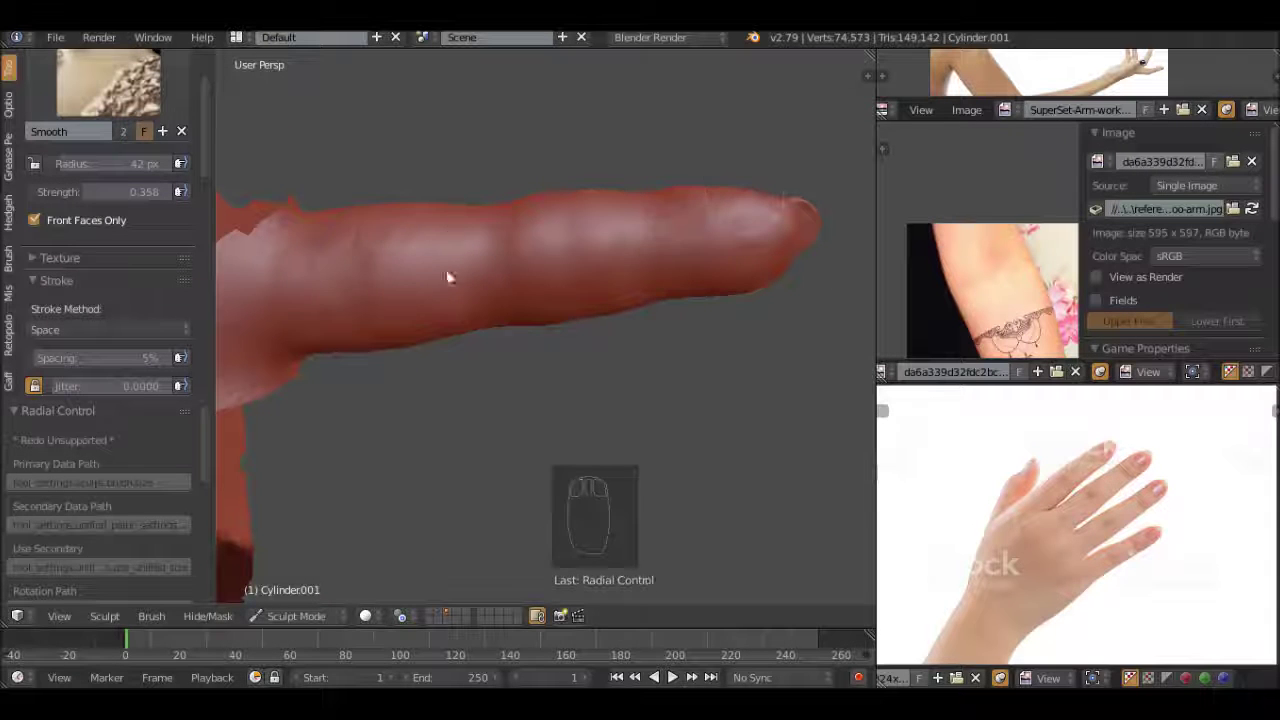
{"action": "left_click", "coordinate": [429, 244]}
{"action": "left_click_drag", "start_coordinate": [771, 231], "coordinate": [569, 289]}
{"action": "left_click", "coordinate": [440, 261]}
{"action": "left_click_drag", "start_coordinate": [488, 320], "coordinate": [600, 294]}
{"action": "left_click", "coordinate": [600, 294]}
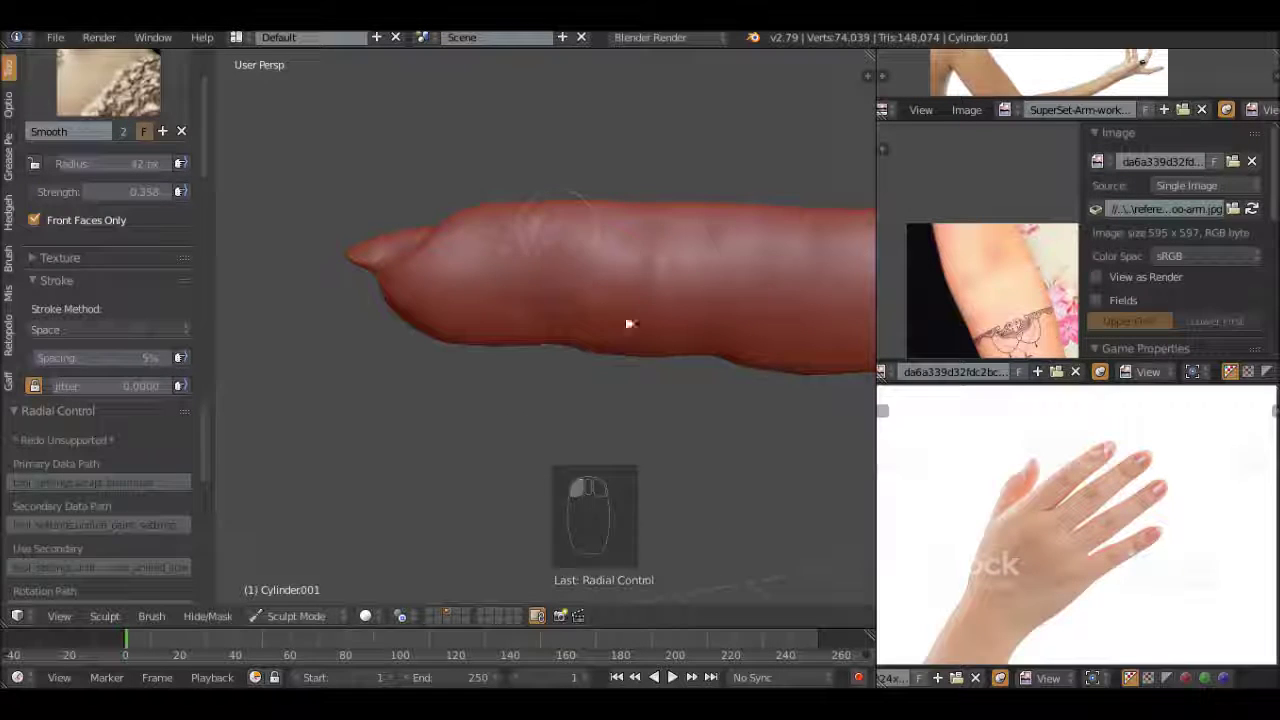
{"action": "middle_click", "coordinate": [544, 348]}
{"action": "left_click", "coordinate": [598, 268]}
{"action": "left_click", "coordinate": [473, 262]}
{"action": "left_click", "coordinate": [318, 273]}
{"action": "middle_click", "coordinate": [698, 323]}
{"action": "middle_click", "coordinate": [778, 367]}
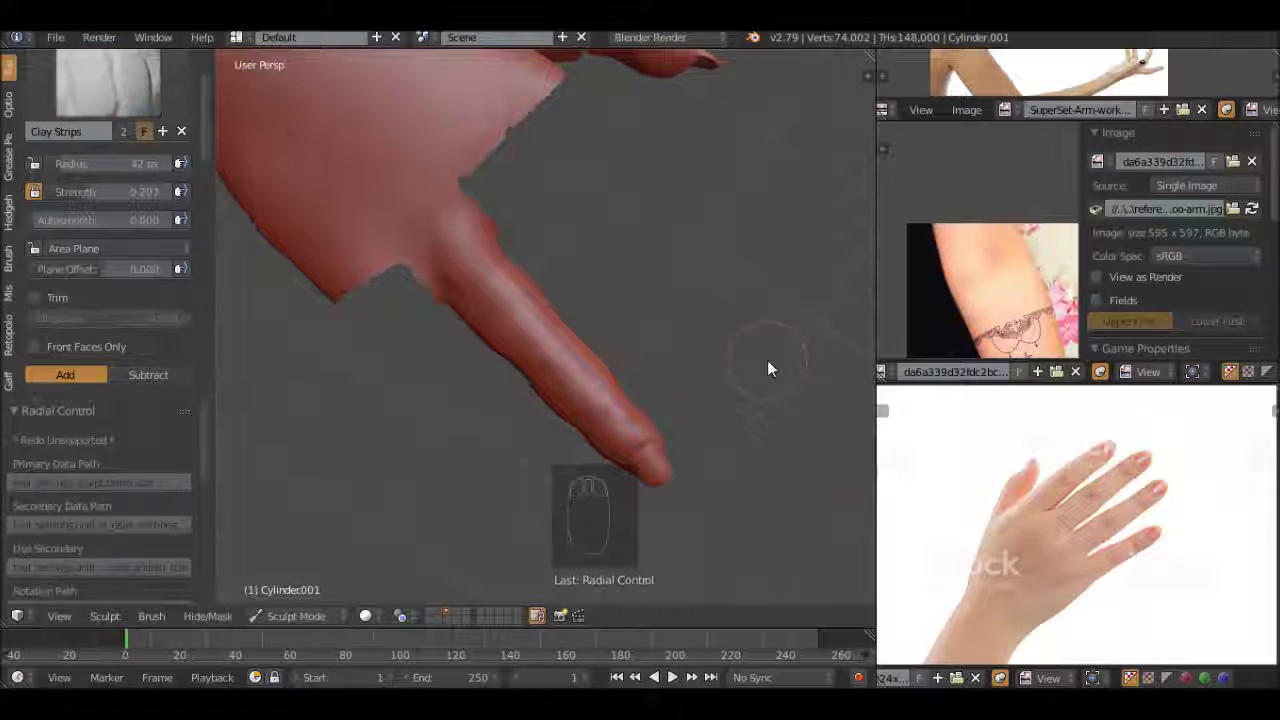
Build up clay on the wrist and along the forearm with Clay Strips
{"action": "key", "text": "alt+h"}
{"action": "left_click_drag", "start_coordinate": [649, 344], "coordinate": [572, 476]}
{"action": "left_click_drag", "start_coordinate": [782, 323], "coordinate": [515, 147]}
{"action": "key", "text": "h"}
{"action": "left_click_drag", "start_coordinate": [522, 315], "coordinate": [517, 328]}
{"action": "left_click_drag", "start_coordinate": [230, 317], "coordinate": [564, 346]}
{"action": "middle_click", "coordinate": [605, 271]}
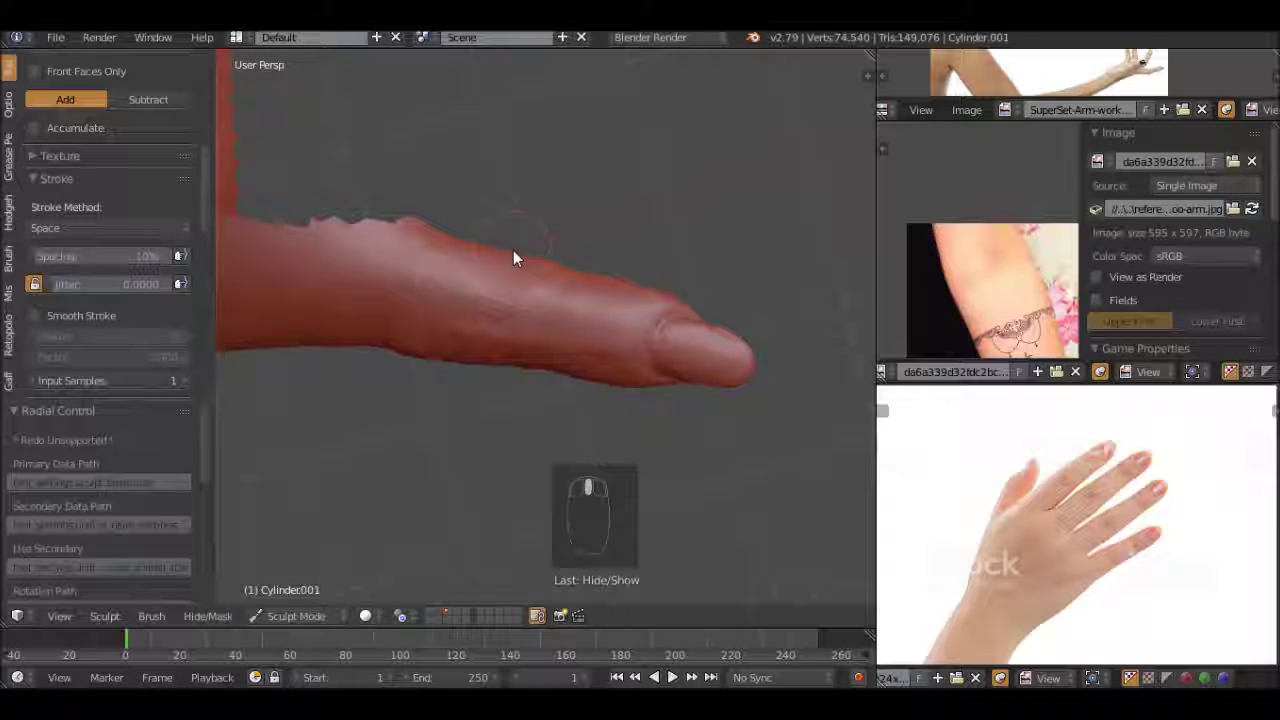
{"action": "left_click_drag", "start_coordinate": [431, 285], "coordinate": [444, 344]}
Add surface detail along the forearm with short sculpt strokes, adjusting Dyntopo detail size
{"action": "middle_click", "coordinate": [657, 299]}
{"action": "left_click", "coordinate": [446, 404]}
{"action": "left_click", "coordinate": [566, 394]}
{"action": "middle_click", "coordinate": [505, 373]}
{"action": "left_click", "coordinate": [439, 289]}
{"action": "left_click_drag", "start_coordinate": [585, 379], "coordinate": [612, 355]}
{"action": "middle_click", "coordinate": [618, 305]}
{"action": "left_click", "coordinate": [597, 273]}
{"action": "left_click_drag", "start_coordinate": [483, 362], "coordinate": [416, 312]}
{"action": "left_click", "coordinate": [416, 312]}
{"action": "scroll", "scroll_direction": "down", "scroll_amount": 3}
Finish detailing and smoothing the forearm, leaving the Flatten/Contrast brush active
{"action": "middle_click", "coordinate": [542, 400]}
{"action": "left_click", "coordinate": [472, 292]}
{"action": "middle_click", "coordinate": [583, 379]}
{"action": "left_click_drag", "start_coordinate": [505, 277], "coordinate": [578, 264]}
{"action": "middle_click", "coordinate": [616, 205]}
{"action": "left_click", "coordinate": [401, 281]}
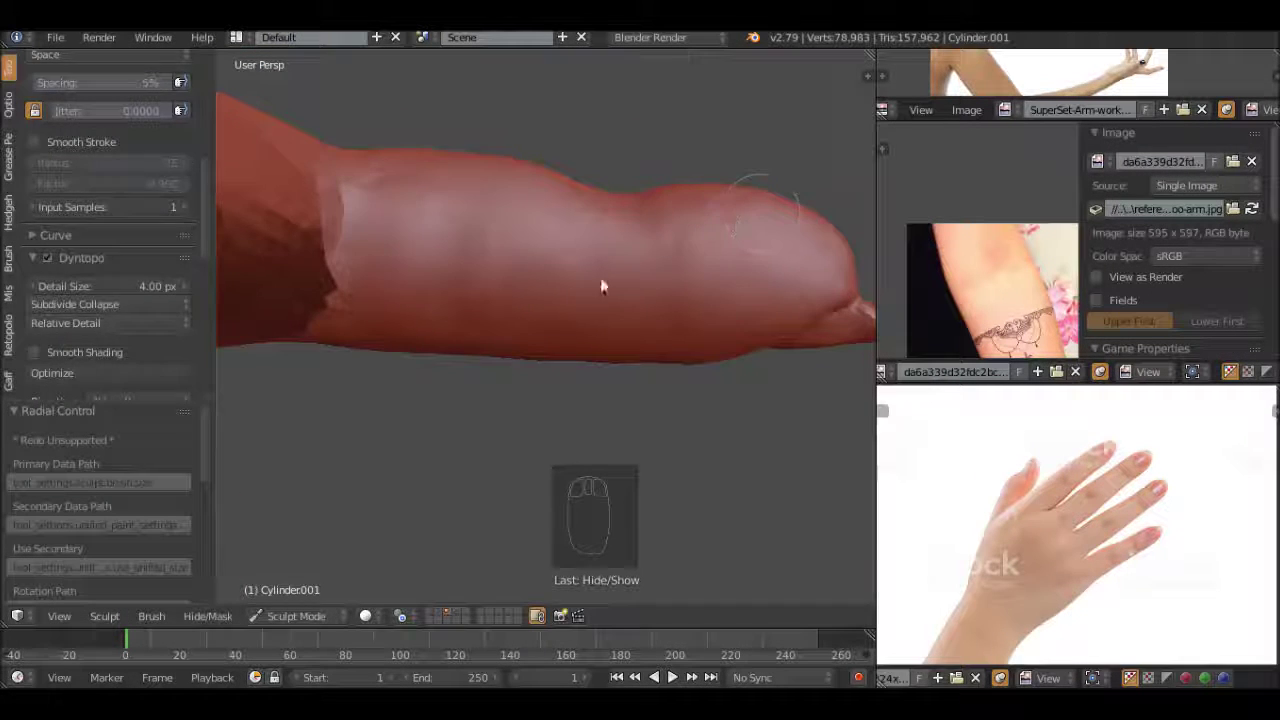
{"action": "left_click_drag", "start_coordinate": [611, 292], "coordinate": [155, 98]}
{"action": "left_click", "coordinate": [219, 118]}
{"action": "middle_click", "coordinate": [715, 296]}
{"action": "left_click", "coordinate": [645, 275]}
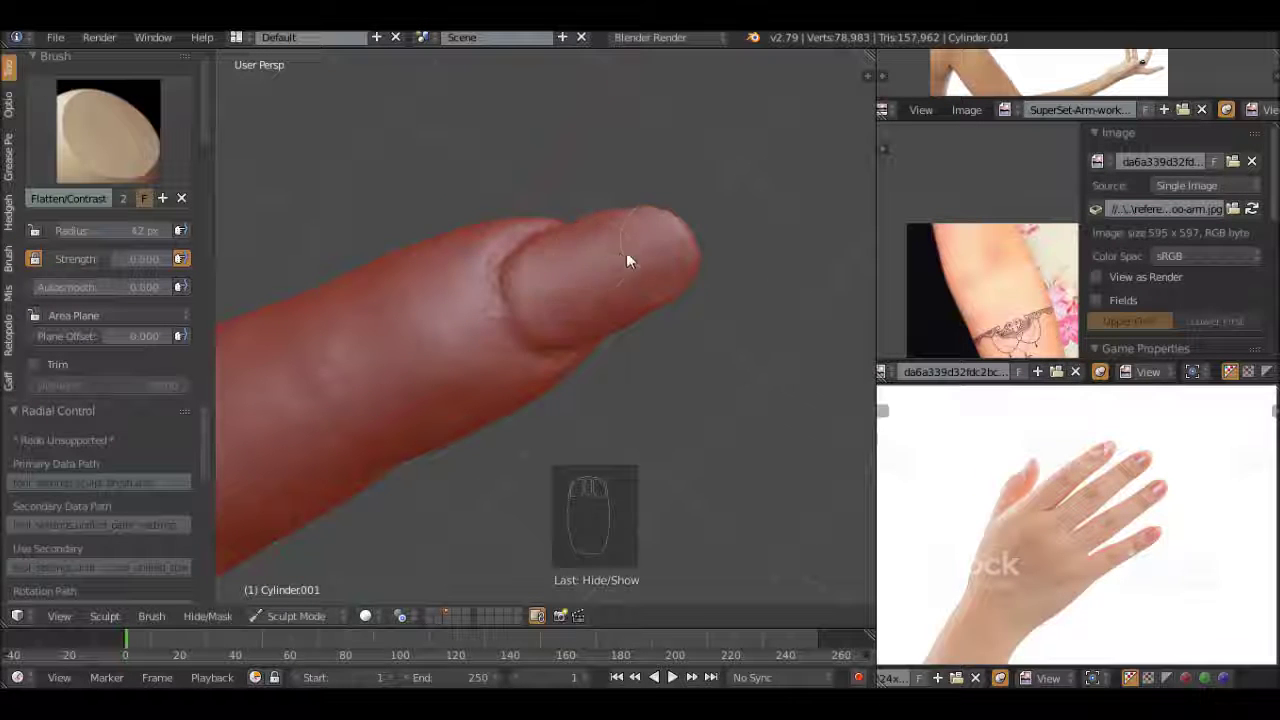
Work the fingertip with the clay brush and raise its strength to about 0.76
{"action": "scroll", "scroll_direction": "up", "scroll_amount": 3}
{"action": "left_click_drag", "start_coordinate": [635, 243], "coordinate": [630, 219]}
{"action": "middle_click", "coordinate": [646, 177]}
{"action": "middle_click", "coordinate": [518, 288]}
{"action": "left_click", "coordinate": [622, 208]}
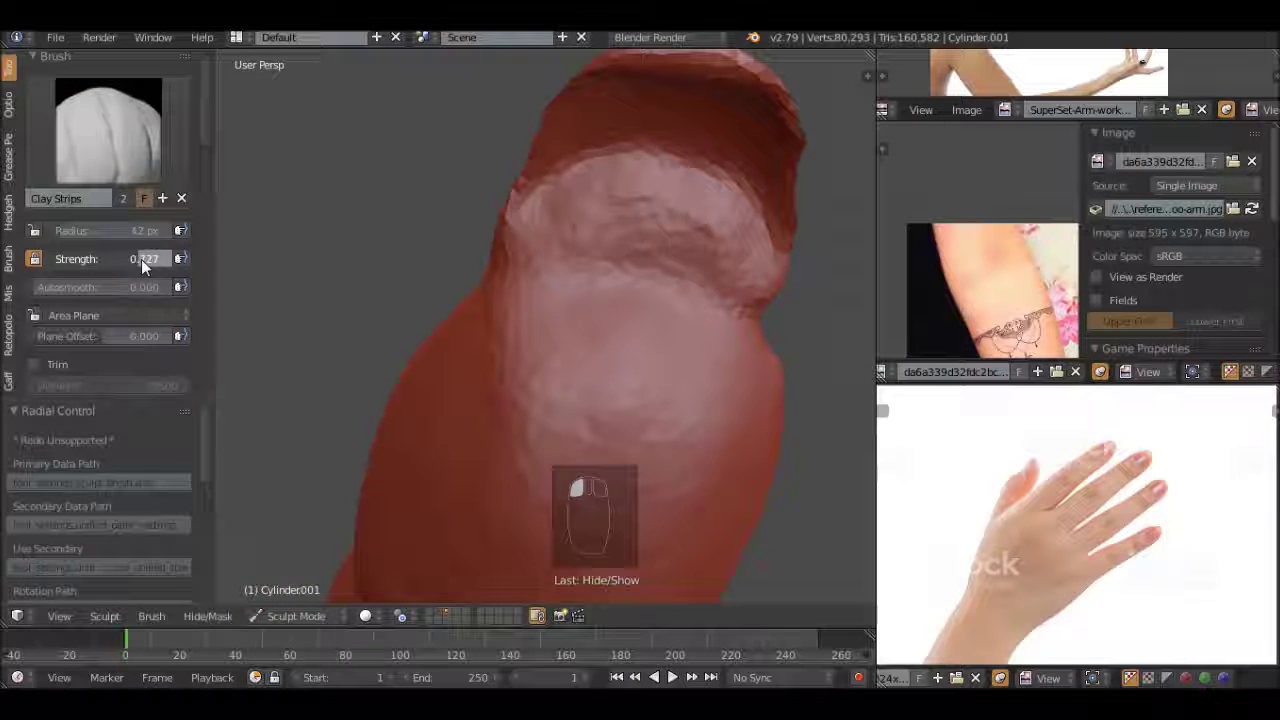
{"action": "left_click_drag", "start_coordinate": [649, 206], "coordinate": [570, 236]}
{"action": "left_click", "coordinate": [632, 265]}
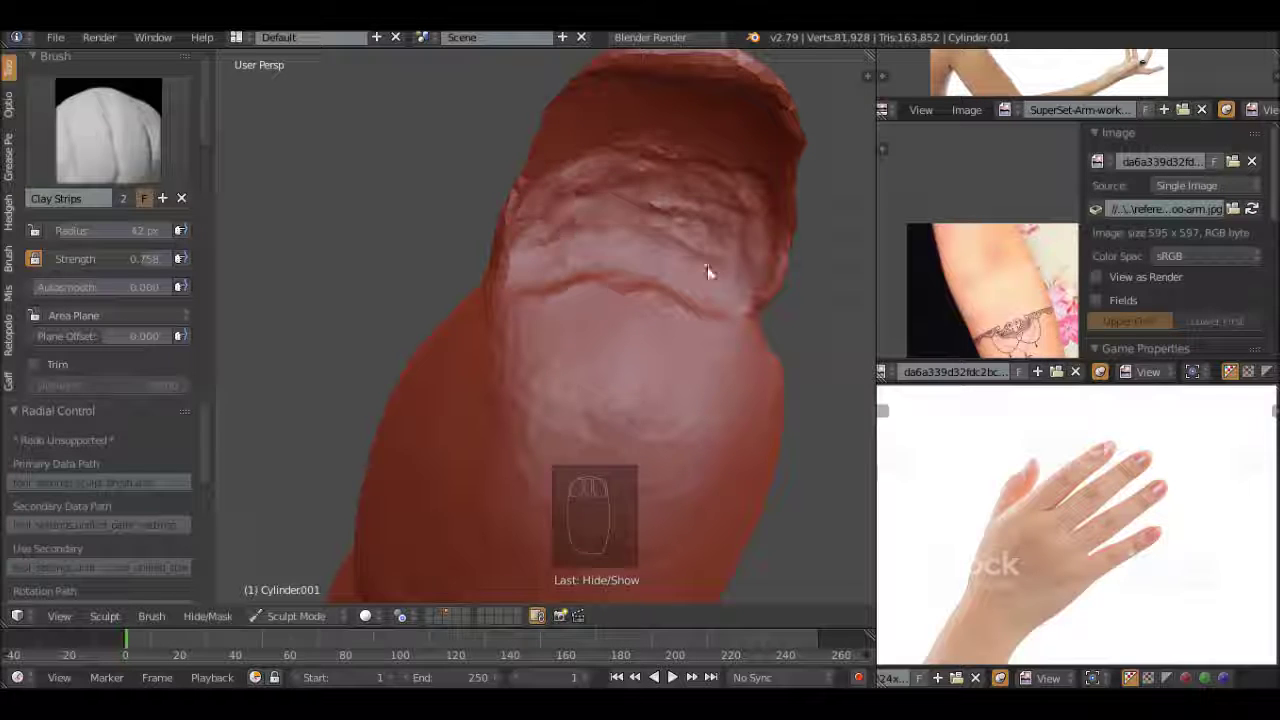
Lay clay strips over the fingertip, undoing and redoing strokes that overshoot
{"action": "key", "text": "f"}
{"action": "left_click", "coordinate": [578, 208]}
{"action": "left_click_drag", "start_coordinate": [795, 253], "coordinate": [563, 275]}
{"action": "left_click_drag", "start_coordinate": [597, 296], "coordinate": [590, 402]}
{"action": "left_click_drag", "start_coordinate": [512, 383], "coordinate": [751, 412]}
{"action": "key", "text": "ctrl+z"}
{"action": "key", "text": "ctrl+z"}
{"action": "key", "text": "ctrl+z"}
{"action": "left_click_drag", "start_coordinate": [715, 396], "coordinate": [631, 299]}
{"action": "left_click", "coordinate": [545, 291]}
{"action": "left_click", "coordinate": [557, 237]}
Undo the stray strokes and pick the Flatten/Contrast brush from the brush list
{"action": "middle_click", "coordinate": [690, 251]}
{"action": "key", "text": "ctrl+z"}
{"action": "key", "text": "ctrl+z"}
{"action": "key", "text": "ctrl+z"}
{"action": "middle_click", "coordinate": [736, 321]}
{"action": "key", "text": "ctrl+z"}
{"action": "key", "text": "ctrl+z"}
{"action": "middle_click", "coordinate": [661, 302]}
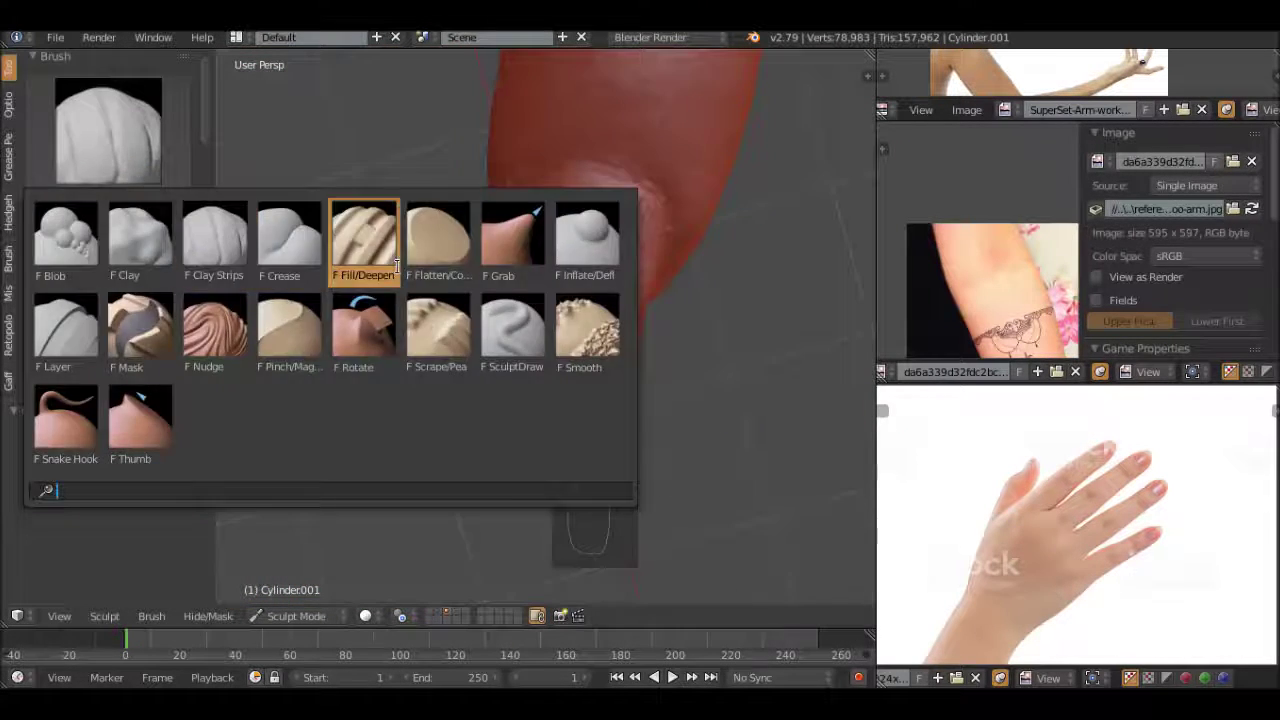
{"action": "left_click_drag", "start_coordinate": [330, 260], "coordinate": [644, 249]}
{"action": "middle_click", "coordinate": [644, 249]}
{"action": "left_click", "coordinate": [430, 285]}
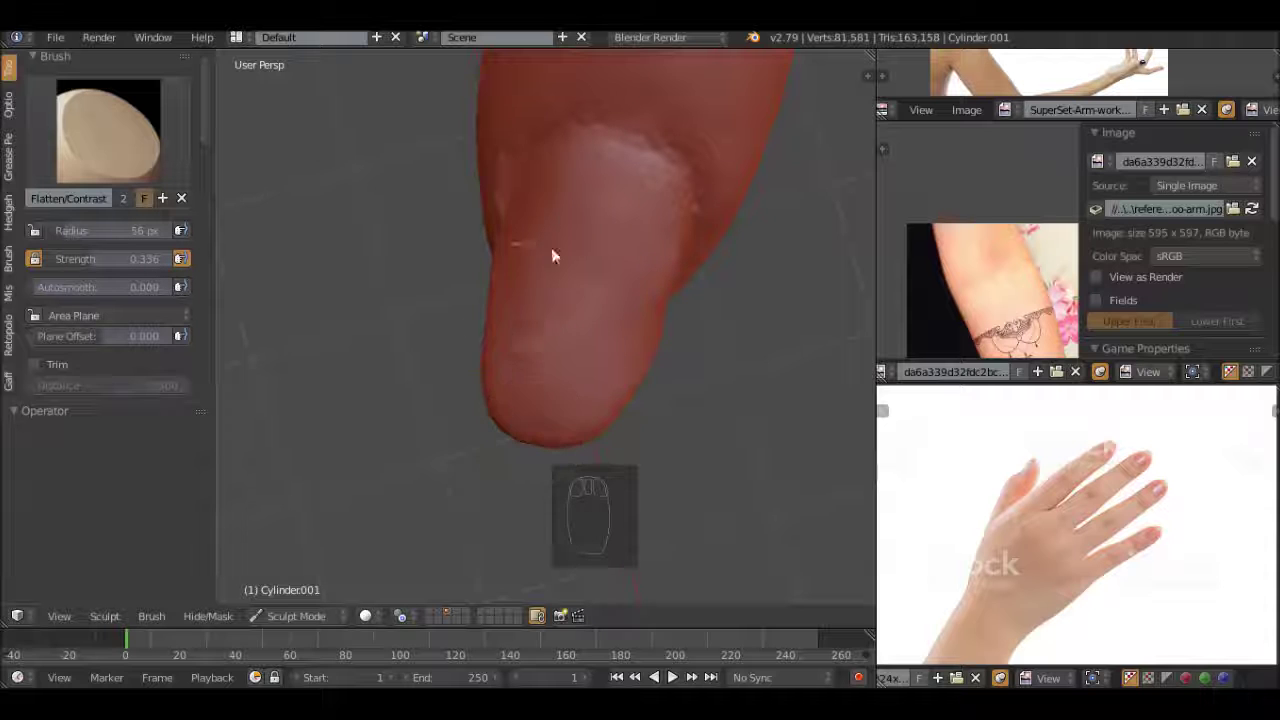
Flatten the fingertip into a nail surface, checking it from several angles
{"action": "left_click_drag", "start_coordinate": [578, 368], "coordinate": [519, 384]}
{"action": "left_click", "coordinate": [519, 384]}
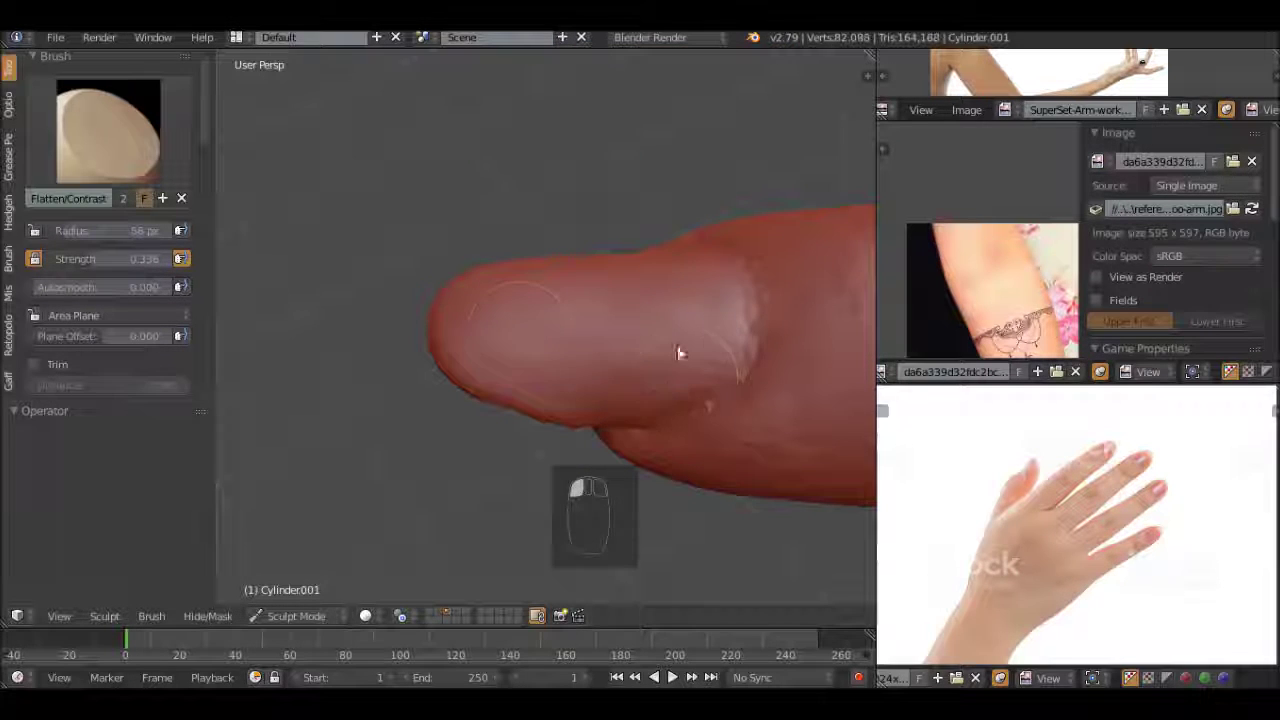
{"action": "left_click", "coordinate": [628, 401]}
{"action": "middle_click", "coordinate": [659, 293]}
{"action": "left_click", "coordinate": [660, 347]}
{"action": "middle_click", "coordinate": [624, 348]}
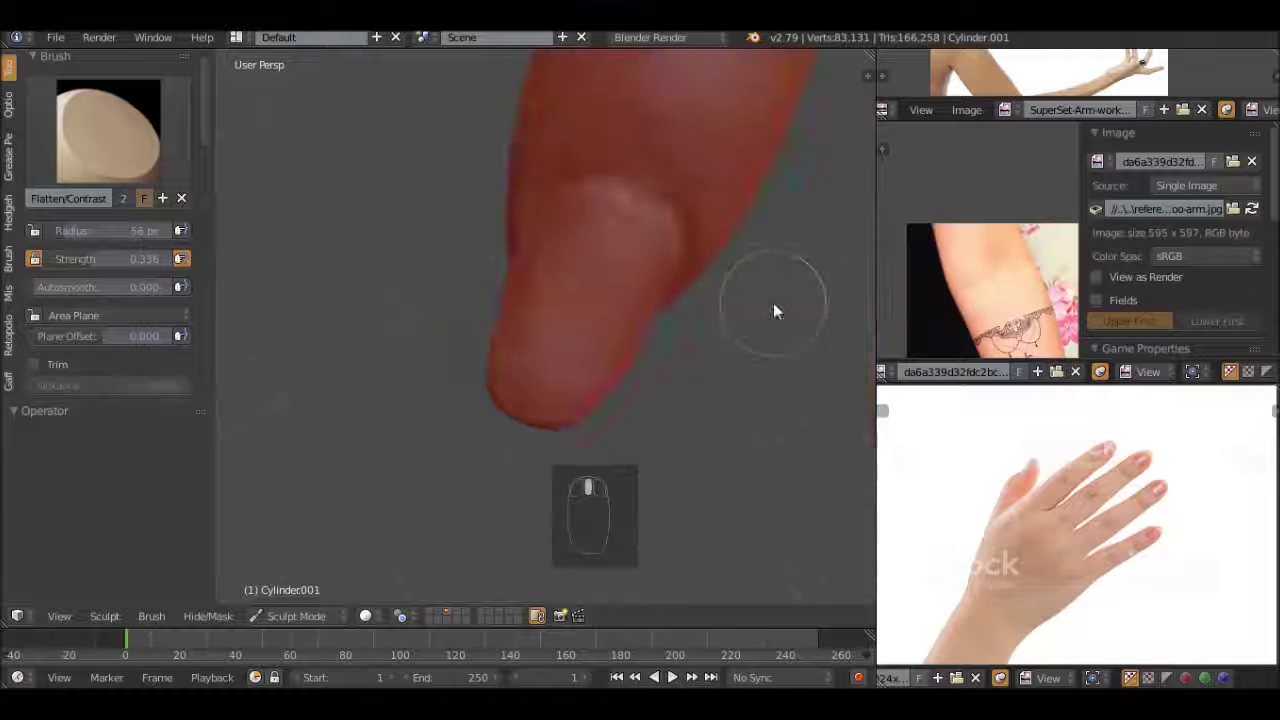
{"action": "left_click", "coordinate": [560, 357]}
{"action": "middle_click", "coordinate": [735, 383]}
{"action": "left_click", "coordinate": [252, 234]}
{"action": "middle_click", "coordinate": [735, 356]}
{"action": "left_click_drag", "start_coordinate": [741, 400], "coordinate": [602, 269]}
Return to Clay Strips with a smaller, weaker brush for softening near the wrist
{"action": "key", "text": "f"}
{"action": "left_click_drag", "start_coordinate": [602, 269], "coordinate": [568, 326]}
{"action": "key", "text": "ctrl+z"}
{"action": "key", "text": "ctrl+z"}
{"action": "left_click_drag", "start_coordinate": [143, 266], "coordinate": [681, 278]}
{"action": "middle_click", "coordinate": [681, 278]}
{"action": "left_click", "coordinate": [631, 290]}
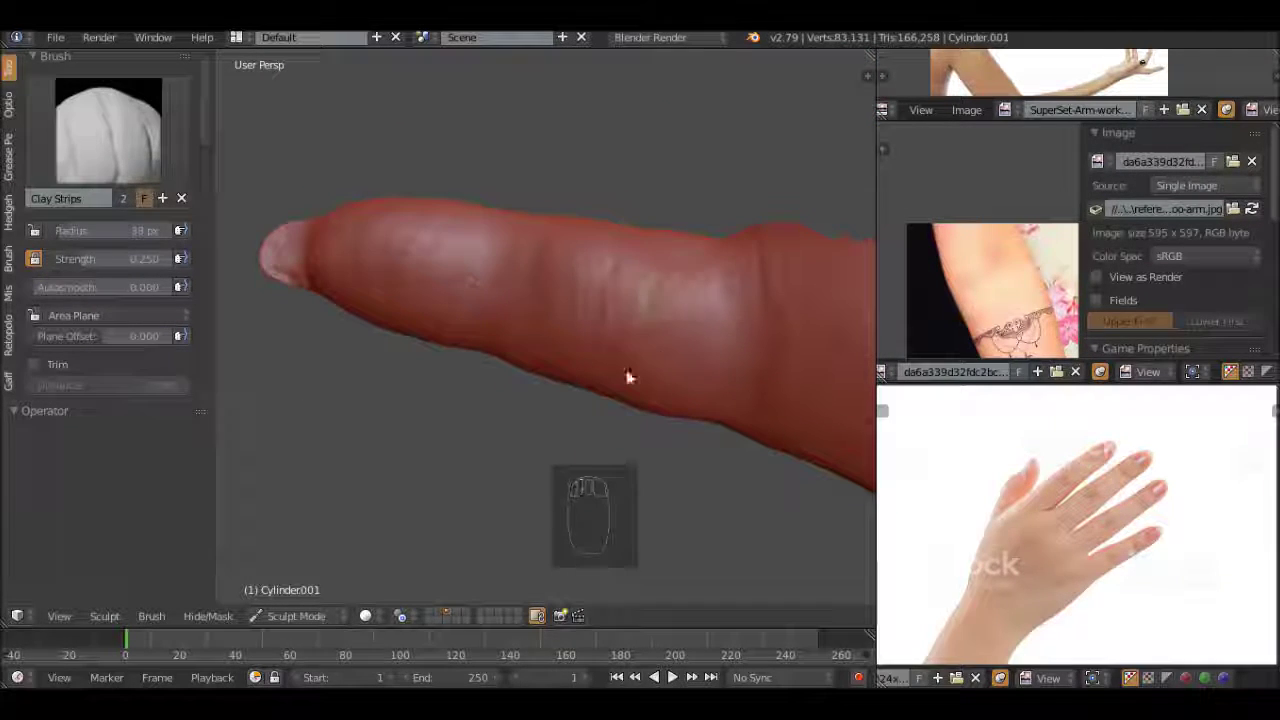
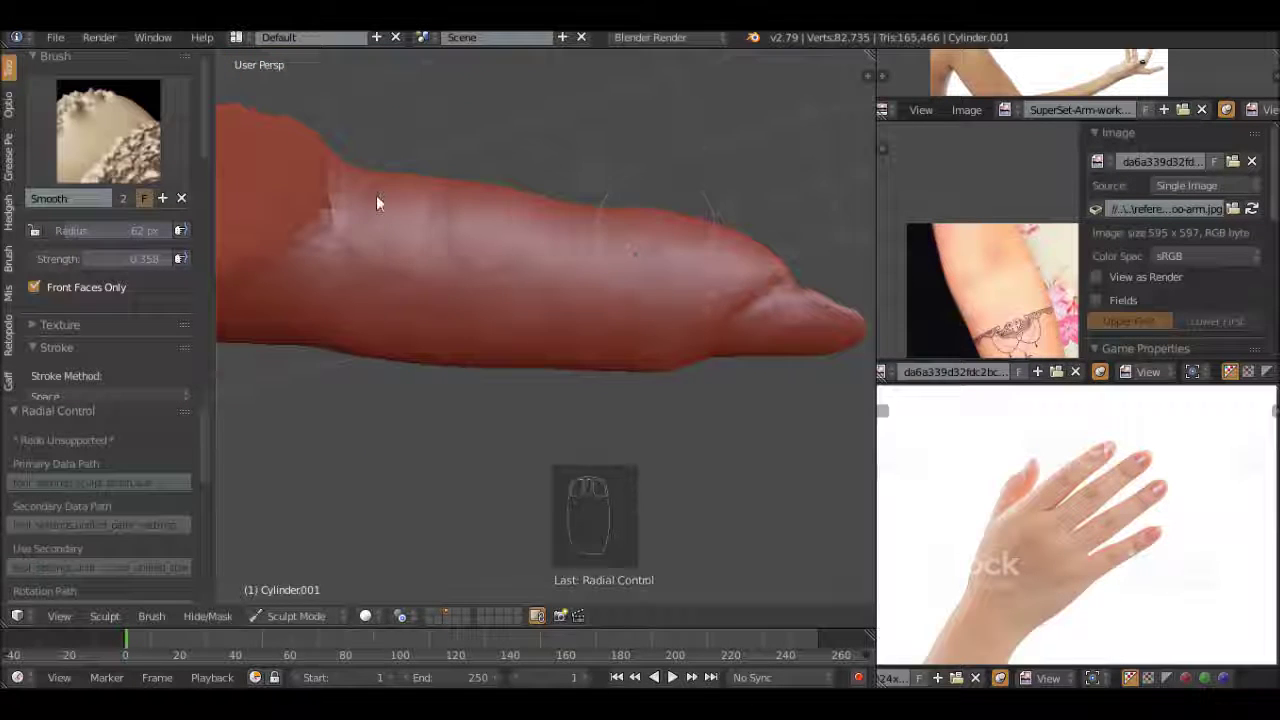
Smooth over the finger joints and unhide all geometry with Alt+H
{"action": "left_click", "coordinate": [673, 256]}
{"action": "middle_click", "coordinate": [635, 390]}
{"action": "left_click", "coordinate": [506, 188]}
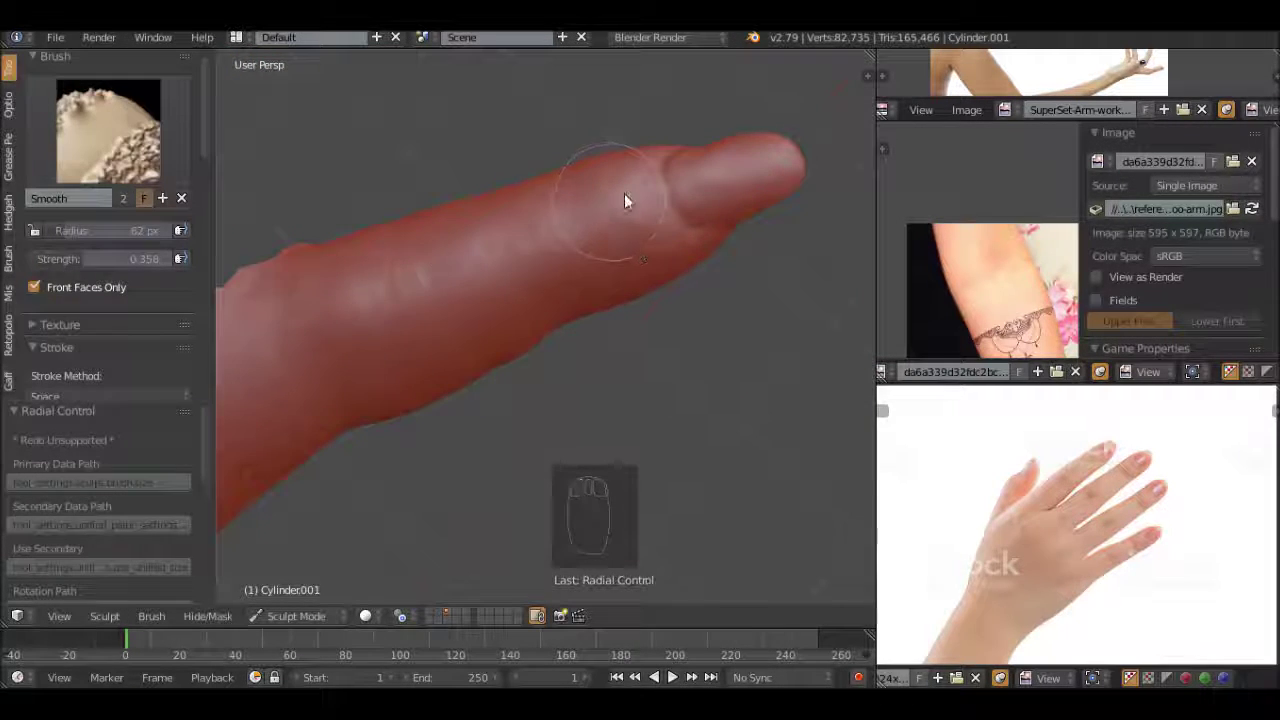
{"action": "left_click_drag", "start_coordinate": [419, 409], "coordinate": [491, 383]}
{"action": "key", "text": "f"}
{"action": "left_click_drag", "start_coordinate": [491, 383], "coordinate": [480, 287]}
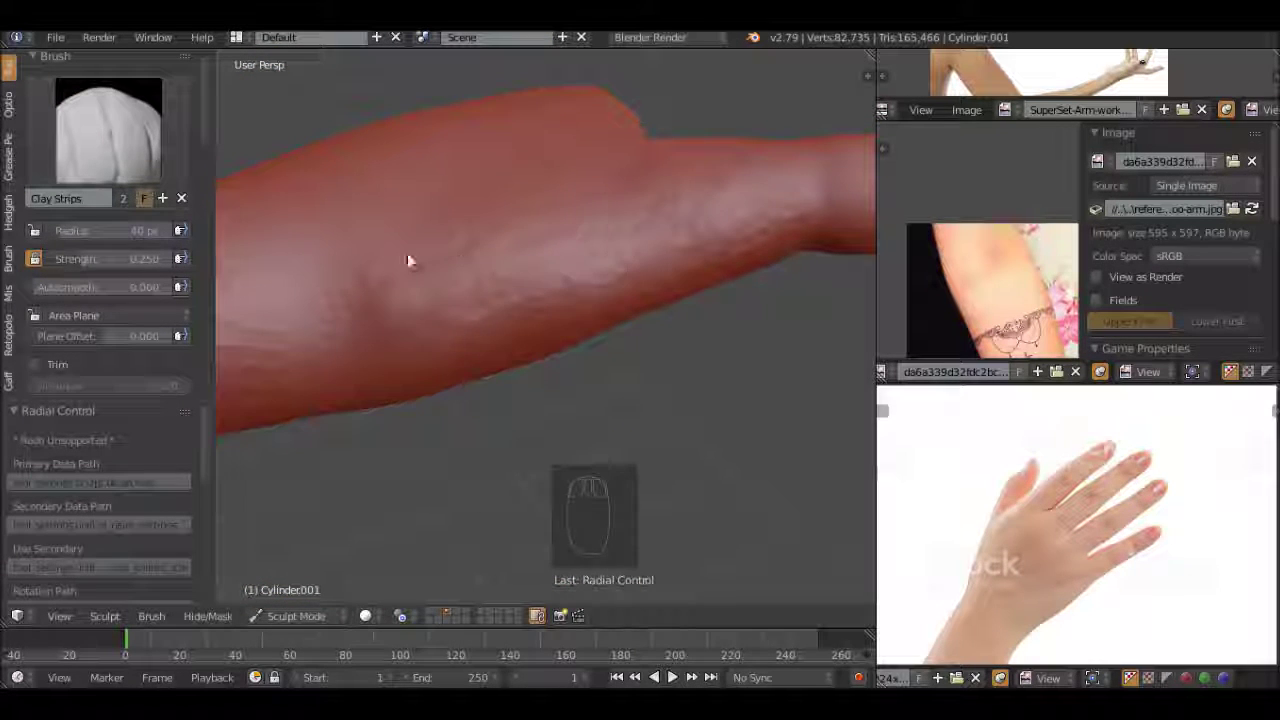
{"action": "left_click_drag", "start_coordinate": [574, 359], "coordinate": [441, 273]}
{"action": "left_click", "coordinate": [484, 253]}
{"action": "key", "text": "alt+h"}
Build up the knuckles with clay-strip strokes across the back of the hand
{"action": "middle_click", "coordinate": [650, 232]}
{"action": "left_click_drag", "start_coordinate": [701, 208], "coordinate": [750, 331]}
{"action": "left_click_drag", "start_coordinate": [761, 357], "coordinate": [632, 246]}
{"action": "left_click_drag", "start_coordinate": [632, 246], "coordinate": [638, 327]}
{"action": "left_click_drag", "start_coordinate": [626, 237], "coordinate": [456, 218]}
{"action": "left_click", "coordinate": [627, 173]}
{"action": "middle_click", "coordinate": [585, 346]}
{"action": "middle_click", "coordinate": [684, 297]}
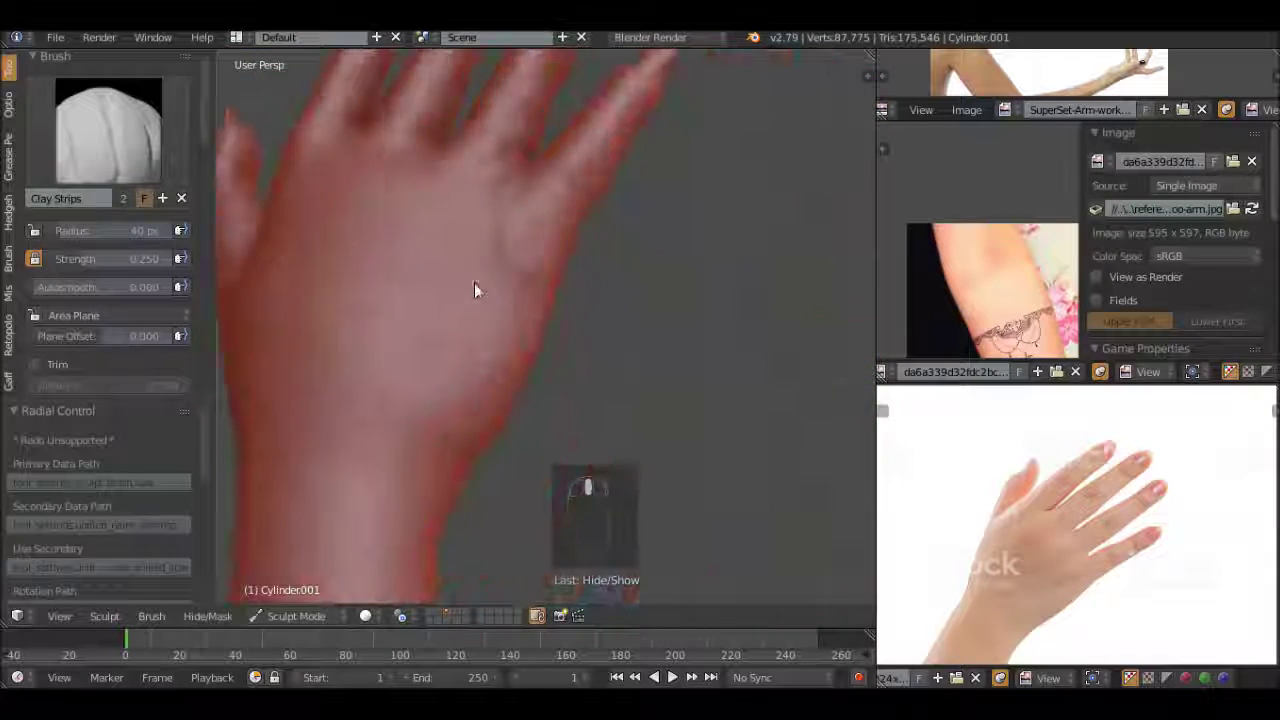
Flatten and contrast the knuckle tops with a resized brush
{"action": "key", "text": "f"}
{"action": "left_click_drag", "start_coordinate": [513, 340], "coordinate": [520, 308]}
{"action": "scroll", "scroll_direction": "up", "scroll_amount": 3}
{"action": "left_click_drag", "start_coordinate": [517, 367], "coordinate": [468, 330]}
{"action": "left_click", "coordinate": [448, 267]}
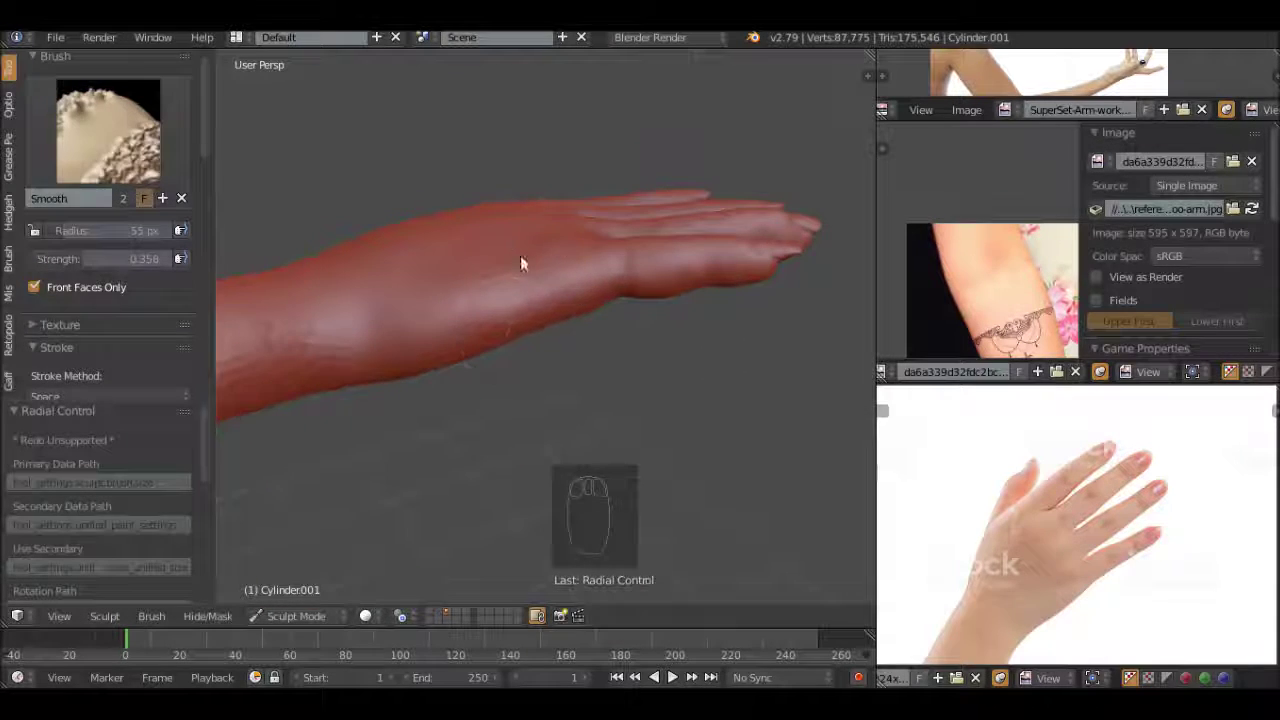
{"action": "left_click_drag", "start_coordinate": [608, 177], "coordinate": [636, 127]}
{"action": "left_click", "coordinate": [573, 303]}
{"action": "key", "text": "f"}
{"action": "left_click", "coordinate": [604, 376]}
{"action": "left_click", "coordinate": [507, 295]}
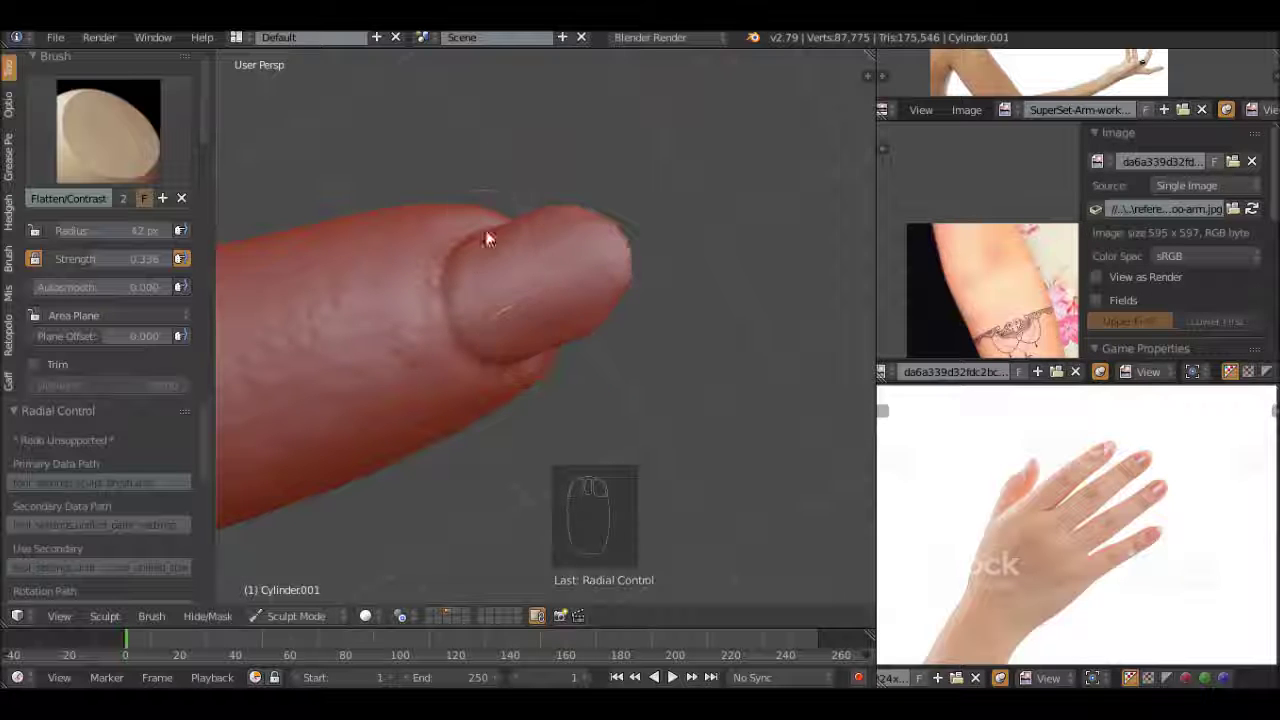
{"action": "left_click_drag", "start_coordinate": [517, 341], "coordinate": [456, 321]}
{"action": "left_click", "coordinate": [582, 195]}
Crease the lines between the fingers, adjusting brush size between strokes
{"action": "key", "text": "f"}
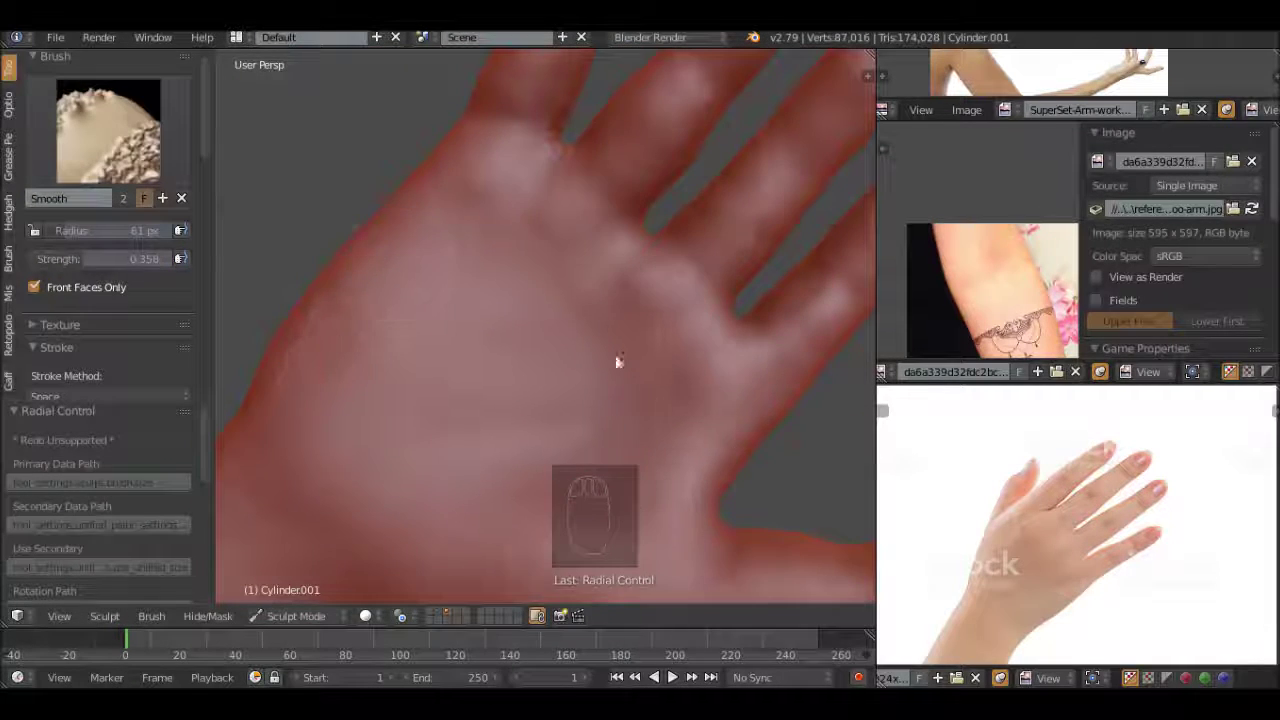
{"action": "middle_click", "coordinate": [532, 195]}
{"action": "middle_click", "coordinate": [499, 406]}
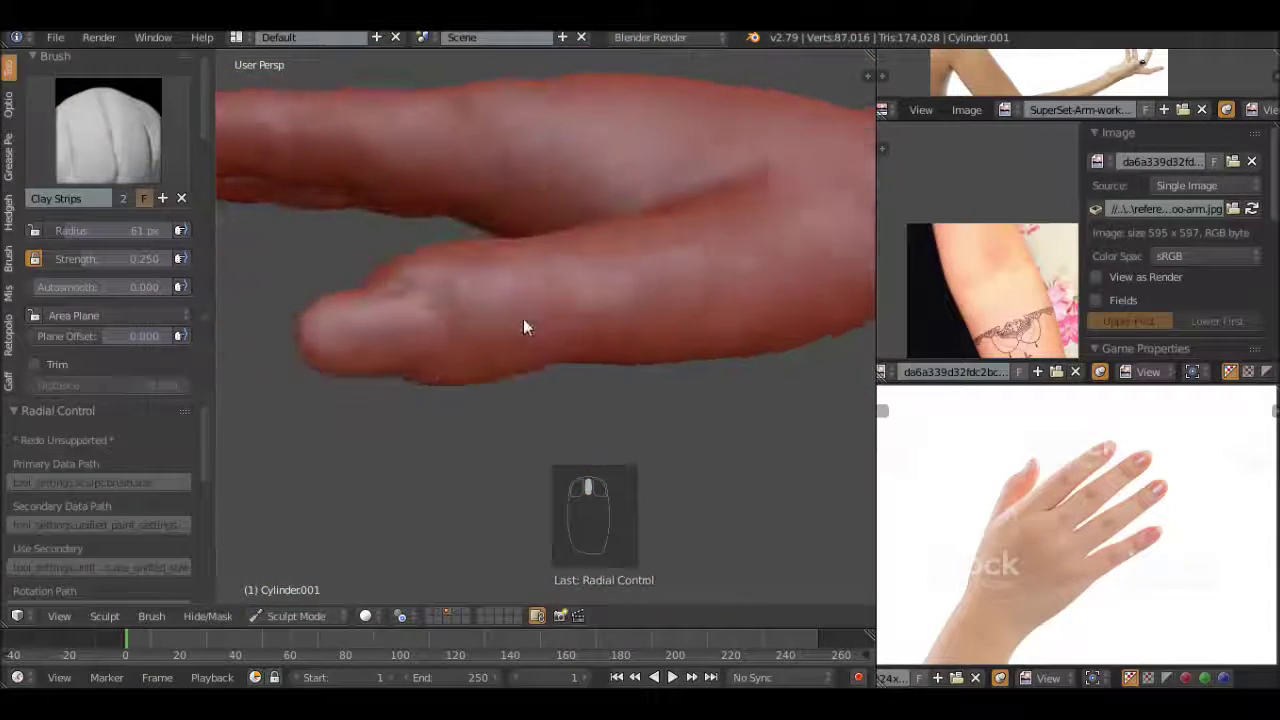
{"action": "left_click", "coordinate": [430, 353]}
{"action": "middle_click", "coordinate": [427, 388]}
{"action": "key", "text": "f"}
{"action": "left_click_drag", "start_coordinate": [451, 379], "coordinate": [453, 341]}
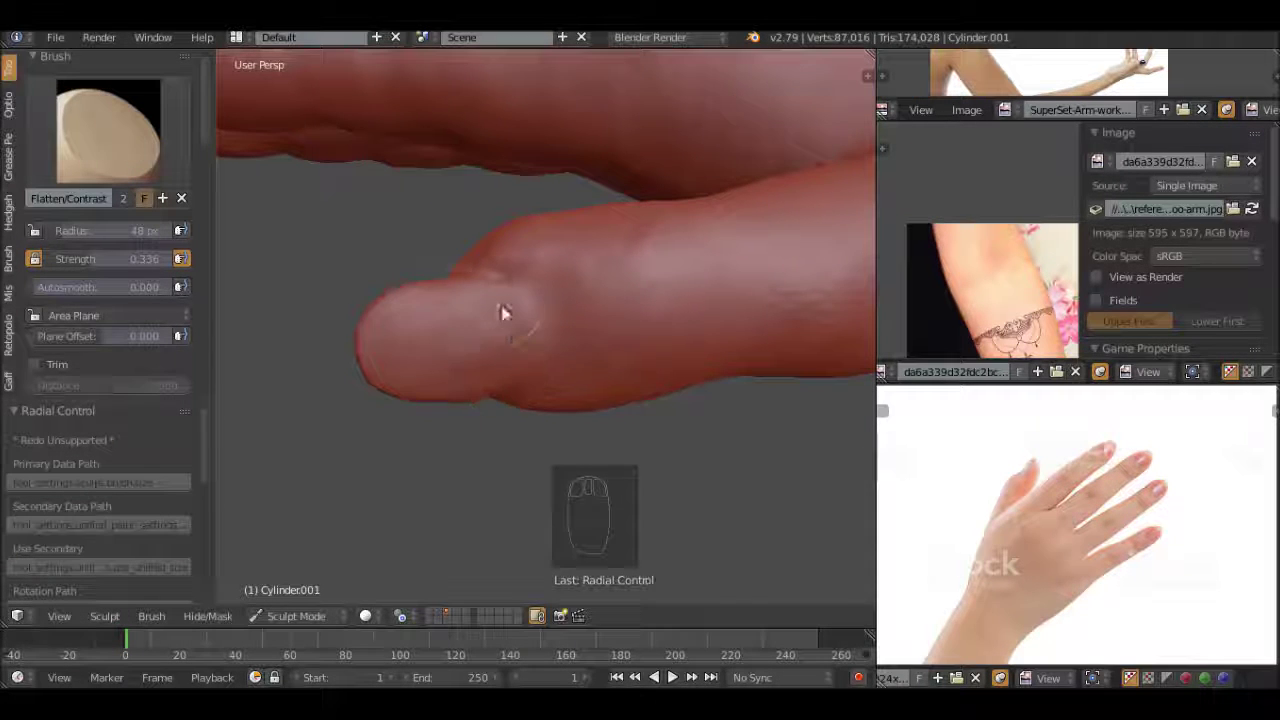
{"action": "scroll", "scroll_direction": "down", "scroll_amount": 3}
{"action": "left_click_drag", "start_coordinate": [556, 384], "coordinate": [338, 256]}
{"action": "left_click", "coordinate": [466, 333]}
{"action": "key", "text": "f"}
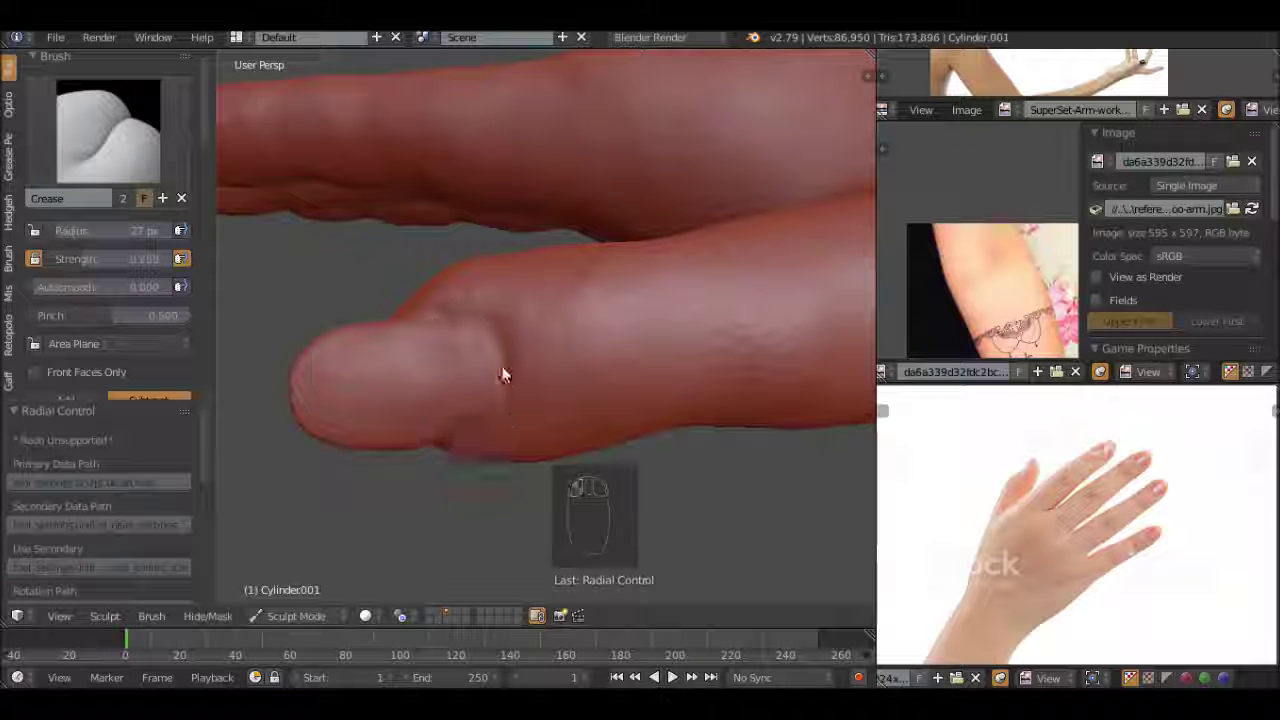
Deepen the creases along the finger joints and into the palm
{"action": "middle_click", "coordinate": [491, 438]}
{"action": "middle_click", "coordinate": [590, 303]}
{"action": "left_click_drag", "start_coordinate": [556, 273], "coordinate": [601, 203]}
{"action": "key", "text": "f"}
{"action": "left_click", "coordinate": [479, 278]}
{"action": "left_click_drag", "start_coordinate": [529, 334], "coordinate": [481, 342]}
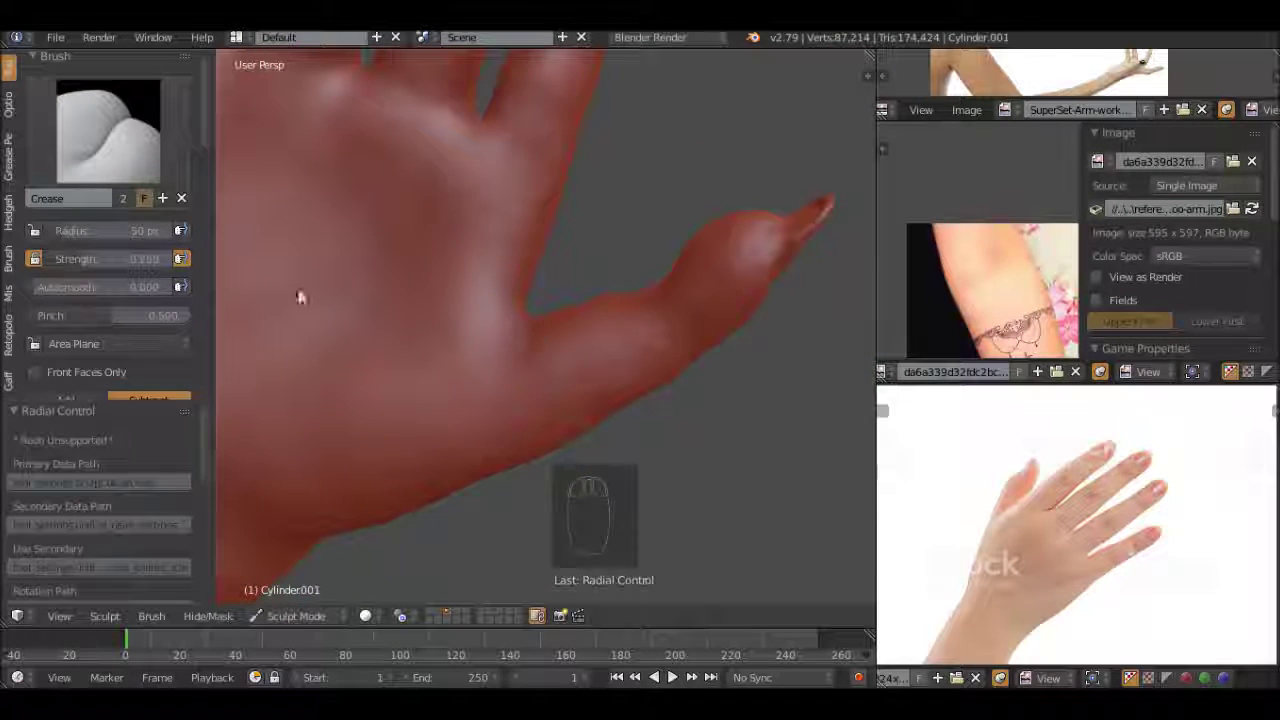
{"action": "left_click", "coordinate": [522, 360]}
{"action": "key", "text": "f"}
{"action": "left_click_drag", "start_coordinate": [502, 367], "coordinate": [495, 392]}
{"action": "key", "text": "f"}
Finish the palm crease detail, then take the Grab brush to start reshaping the fingertips
{"action": "left_click_drag", "start_coordinate": [86, 265], "coordinate": [498, 384]}
{"action": "key", "text": "f"}
{"action": "key", "text": "f"}
{"action": "left_click_drag", "start_coordinate": [498, 384], "coordinate": [649, 359]}
{"action": "left_click", "coordinate": [457, 308]}
{"action": "middle_click", "coordinate": [515, 337]}
{"action": "left_click", "coordinate": [450, 471]}
{"action": "key", "text": "f"}
{"action": "key", "text": "ctrl+z"}
{"action": "left_click_drag", "start_coordinate": [426, 265], "coordinate": [573, 346]}
{"action": "left_click_drag", "start_coordinate": [540, 287], "coordinate": [512, 279]}
Lay Clay Strips strokes along the wrist to build up its mass, resizing the brush as needed
{"action": "key", "text": "h"}
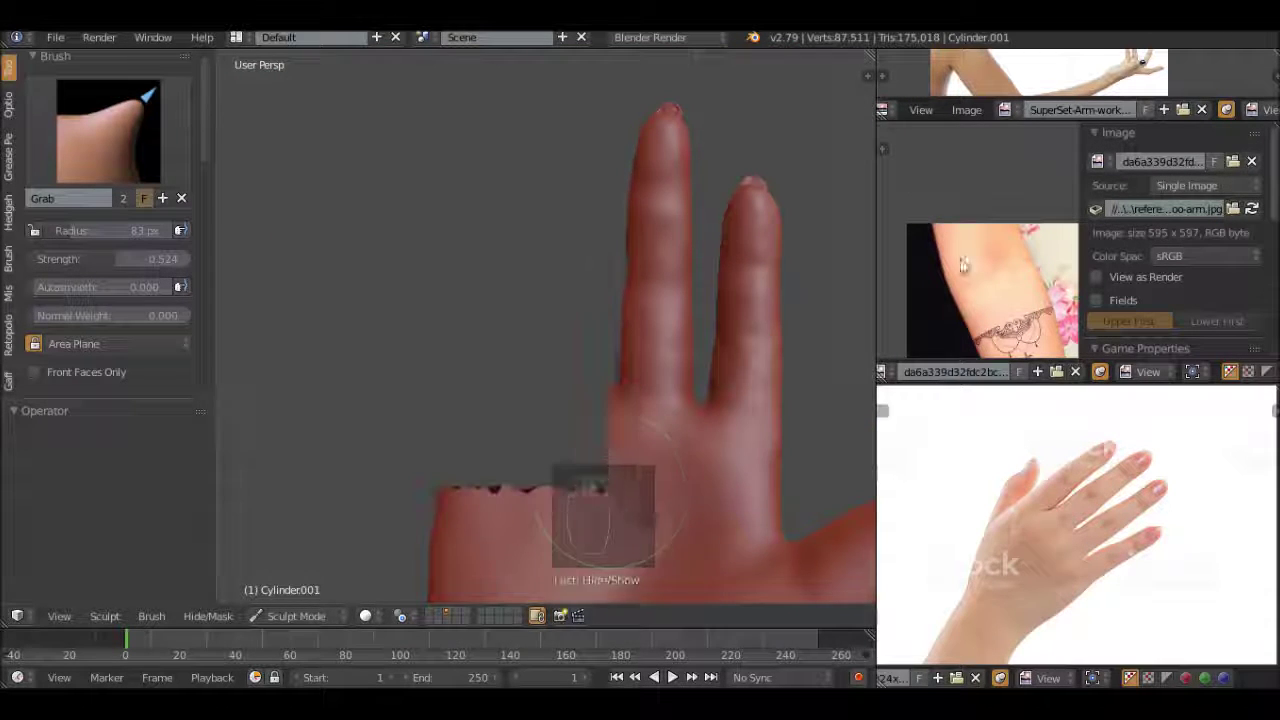
{"action": "middle_click", "coordinate": [721, 341]}
{"action": "left_click", "coordinate": [460, 410]}
{"action": "left_click_drag", "start_coordinate": [460, 410], "coordinate": [568, 314]}
{"action": "key", "text": "f"}
{"action": "left_click", "coordinate": [568, 314]}
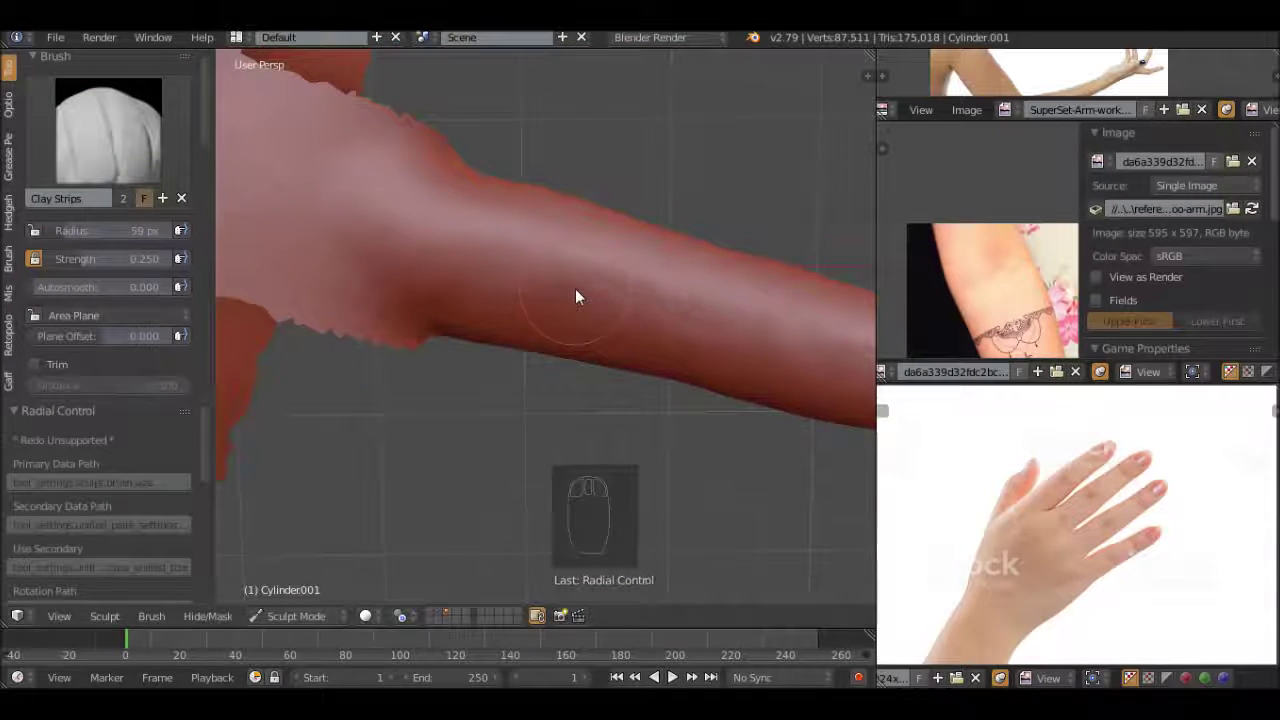
{"action": "middle_click", "coordinate": [570, 296]}
{"action": "key", "text": "f"}
{"action": "left_click_drag", "start_coordinate": [487, 333], "coordinate": [530, 282]}
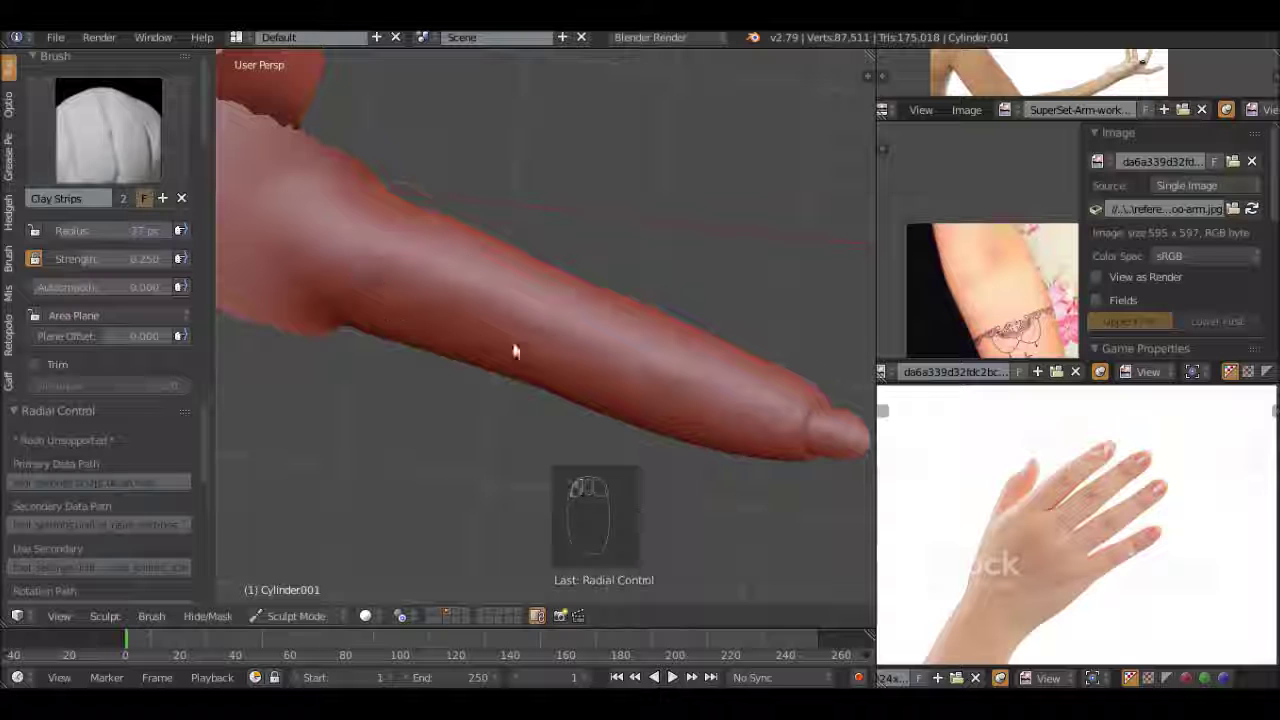
{"action": "middle_click", "coordinate": [534, 280]}
{"action": "left_click", "coordinate": [377, 343]}
{"action": "middle_click", "coordinate": [455, 363]}
{"action": "left_click_drag", "start_coordinate": [489, 269], "coordinate": [601, 348]}
{"action": "scroll", "scroll_direction": "down", "scroll_amount": 3}
{"action": "middle_click", "coordinate": [614, 419]}
{"action": "left_click_drag", "start_coordinate": [606, 334], "coordinate": [414, 321]}
{"action": "middle_click", "coordinate": [523, 280]}
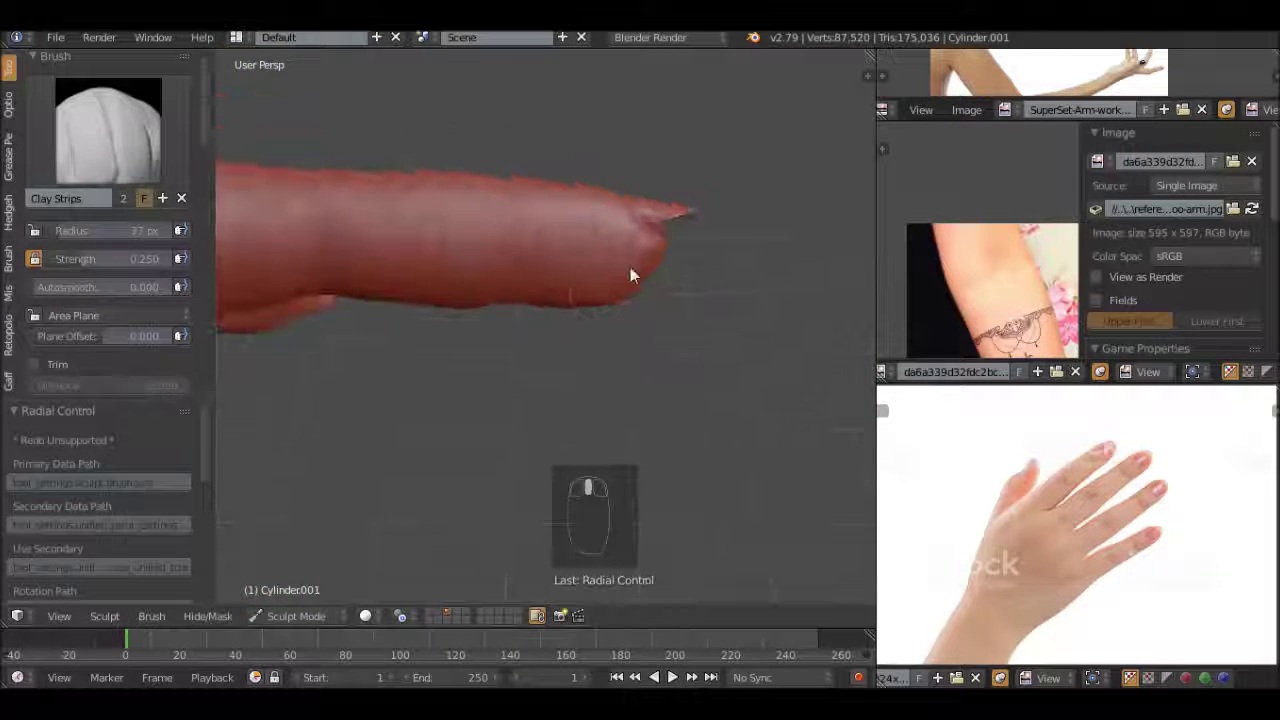
{"action": "left_click_drag", "start_coordinate": [580, 237], "coordinate": [568, 453]}
{"action": "left_click_drag", "start_coordinate": [595, 332], "coordinate": [476, 261]}
{"action": "left_click", "coordinate": [476, 261]}
Add clay strokes down the forearm and unhide the rest of the mesh to check the silhouette
{"action": "key", "text": "f"}
{"action": "left_click", "coordinate": [458, 273]}
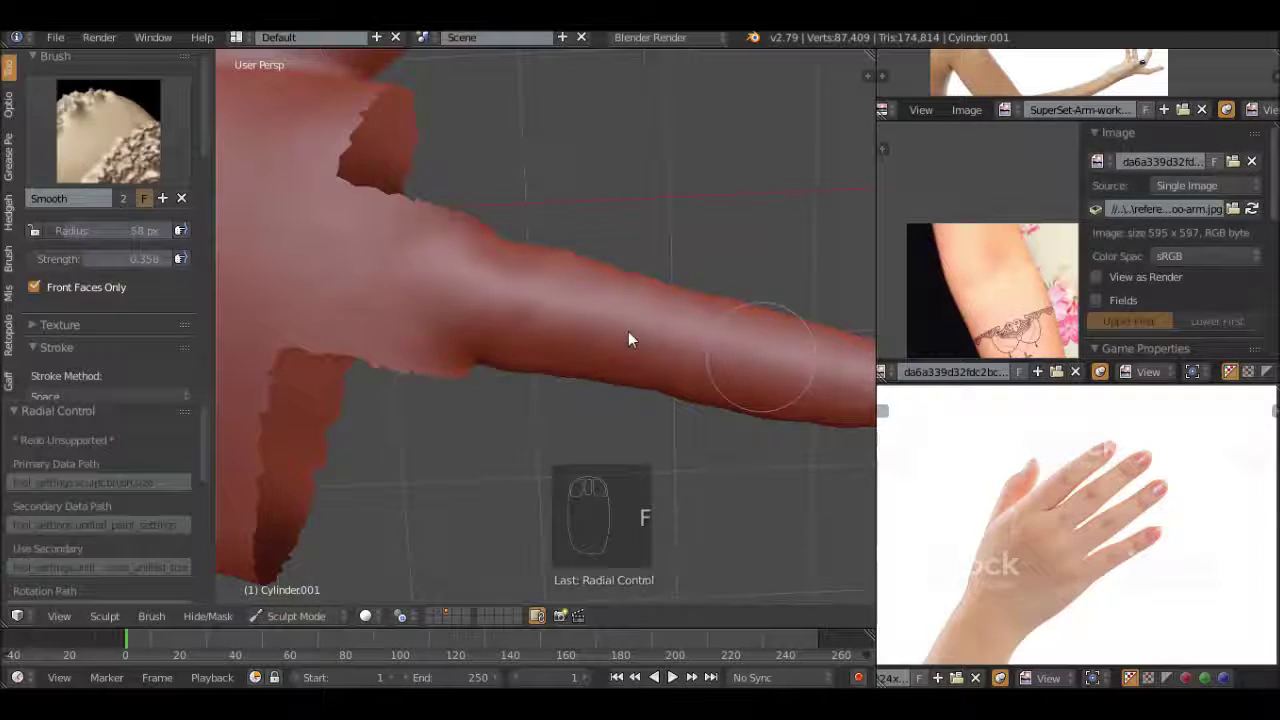
{"action": "middle_click", "coordinate": [739, 212]}
{"action": "left_click", "coordinate": [463, 293]}
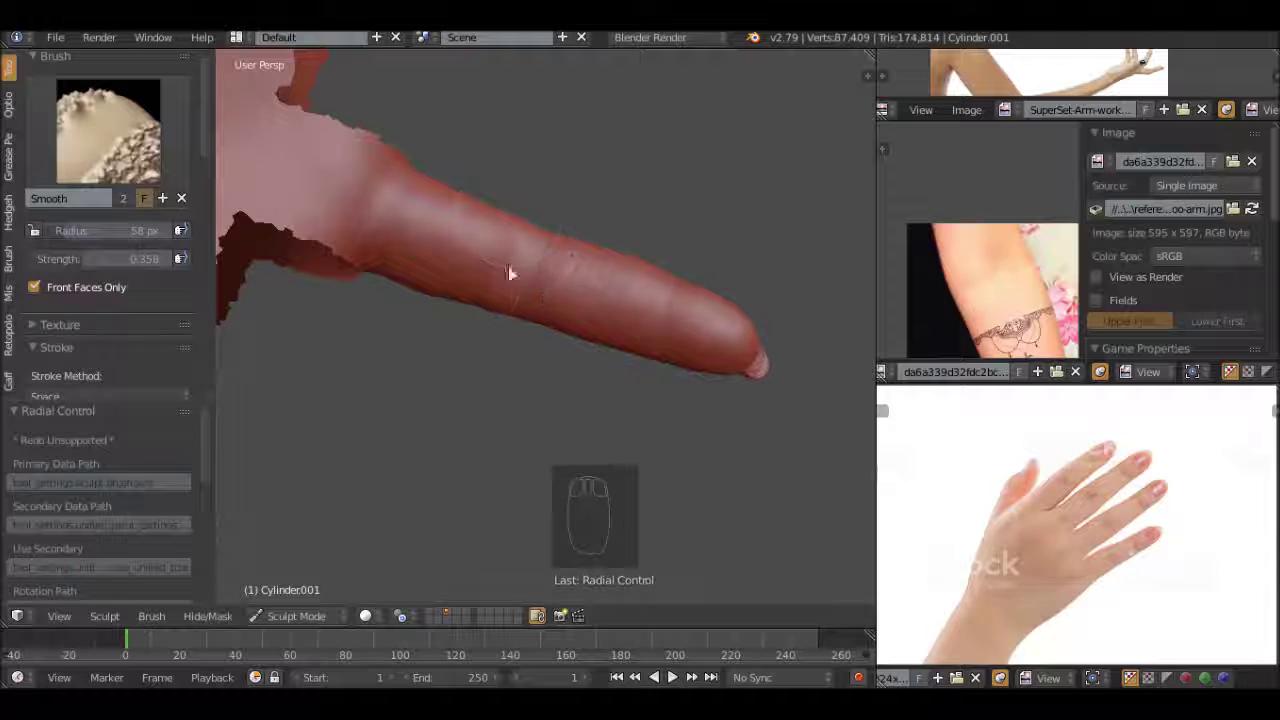
{"action": "middle_click", "coordinate": [663, 284]}
{"action": "left_click", "coordinate": [605, 273]}
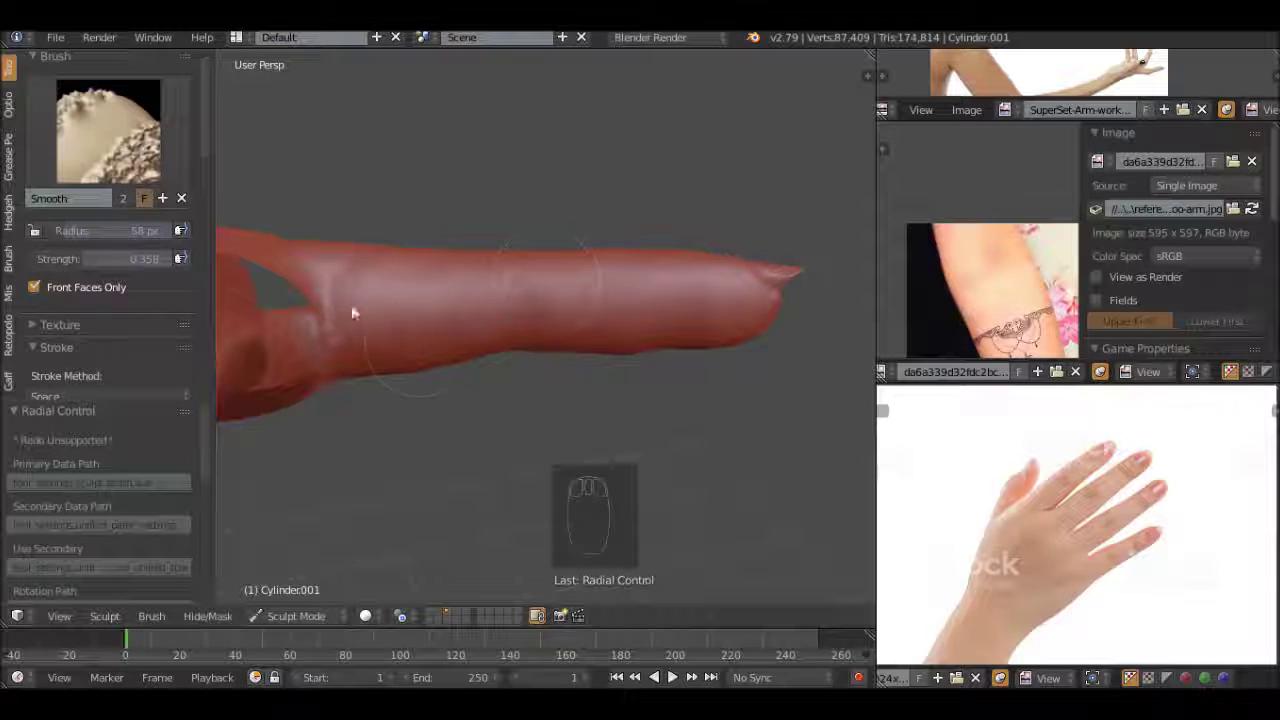
{"action": "middle_click", "coordinate": [649, 344]}
{"action": "left_click_drag", "start_coordinate": [527, 210], "coordinate": [547, 237]}
{"action": "left_click_drag", "start_coordinate": [628, 301], "coordinate": [700, 239]}
{"action": "key", "text": "alt+h"}
{"action": "left_click_drag", "start_coordinate": [583, 245], "coordinate": [611, 295]}
{"action": "key", "text": "f"}
{"action": "left_click_drag", "start_coordinate": [602, 295], "coordinate": [515, 356]}
{"action": "left_click_drag", "start_coordinate": [560, 356], "coordinate": [653, 315]}
{"action": "left_click", "coordinate": [653, 315]}
Smooth the wrist-to-forearm transition with long strokes, adjusting brush size between passes
{"action": "left_click_drag", "start_coordinate": [512, 398], "coordinate": [591, 253]}
{"action": "left_click_drag", "start_coordinate": [610, 300], "coordinate": [620, 334]}
{"action": "key", "text": "f"}
{"action": "left_click_drag", "start_coordinate": [612, 328], "coordinate": [570, 356]}
{"action": "key", "text": "f"}
{"action": "left_click_drag", "start_coordinate": [570, 356], "coordinate": [577, 503]}
{"action": "middle_click", "coordinate": [652, 426]}
{"action": "key", "text": "f"}
{"action": "left_click", "coordinate": [508, 271]}
{"action": "left_click_drag", "start_coordinate": [602, 367], "coordinate": [418, 310]}
{"action": "left_click_drag", "start_coordinate": [418, 310], "coordinate": [451, 288]}
{"action": "key", "text": "f"}
{"action": "middle_click", "coordinate": [382, 301]}
{"action": "left_click_drag", "start_coordinate": [449, 307], "coordinate": [708, 416]}
{"action": "left_click_drag", "start_coordinate": [708, 416], "coordinate": [528, 280]}
Refine the forearm surface with further strokes and zoom in to compare against the reference
{"action": "key", "text": "f"}
{"action": "left_click", "coordinate": [513, 291]}
{"action": "key", "text": "f"}
{"action": "left_click_drag", "start_coordinate": [567, 334], "coordinate": [500, 332]}
{"action": "left_click", "coordinate": [430, 357]}
{"action": "left_click", "coordinate": [470, 394]}
{"action": "left_click_drag", "start_coordinate": [629, 227], "coordinate": [427, 311]}
{"action": "left_click", "coordinate": [433, 345]}
{"action": "left_click_drag", "start_coordinate": [398, 403], "coordinate": [706, 313]}
{"action": "left_click", "coordinate": [437, 315]}
{"action": "middle_click", "coordinate": [605, 381]}
{"action": "scroll", "scroll_direction": "up", "scroll_amount": 3}
{"action": "middle_click", "coordinate": [603, 298]}
{"action": "left_click", "coordinate": [608, 273]}
{"action": "scroll", "scroll_direction": "up", "scroll_amount": 3}
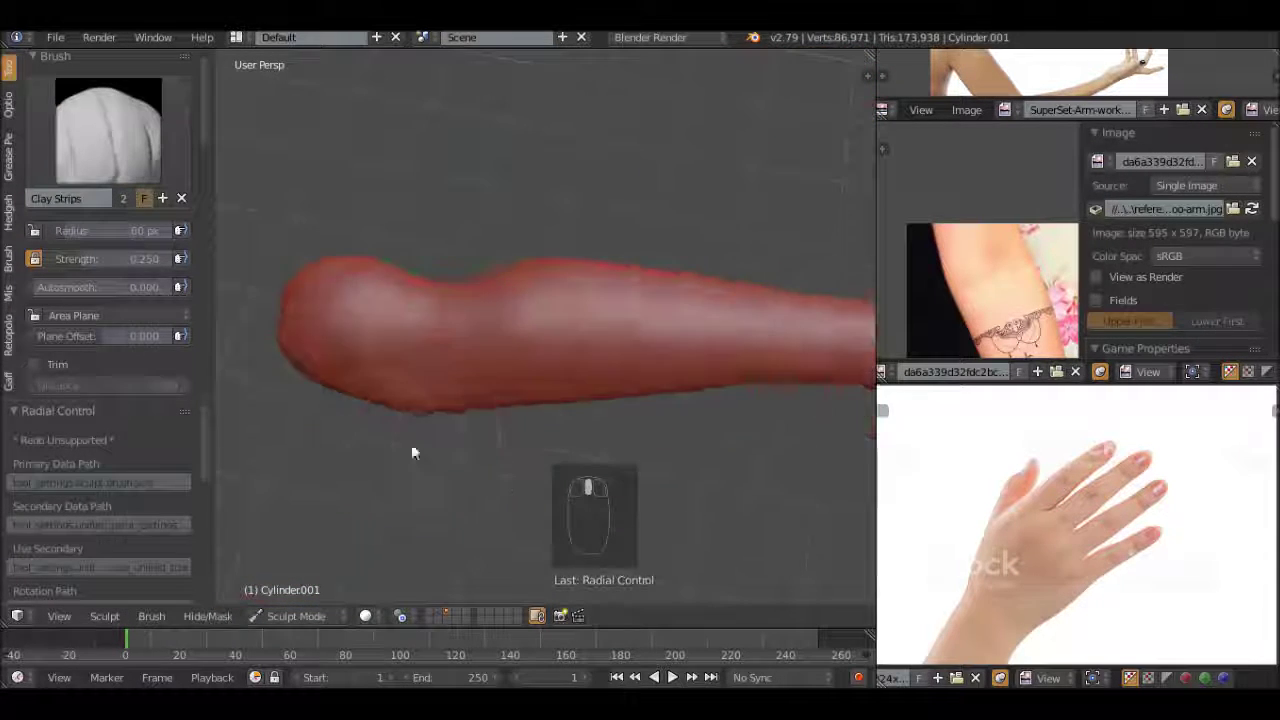